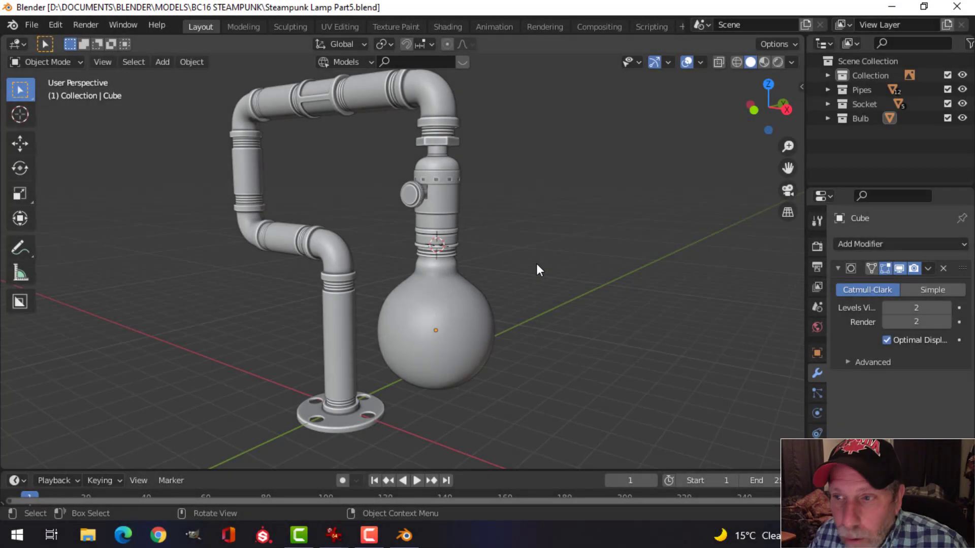
Set the glass bulb's Viewport Display to Wire so it shows as a see-through wireframe.
scroll(up, 3)
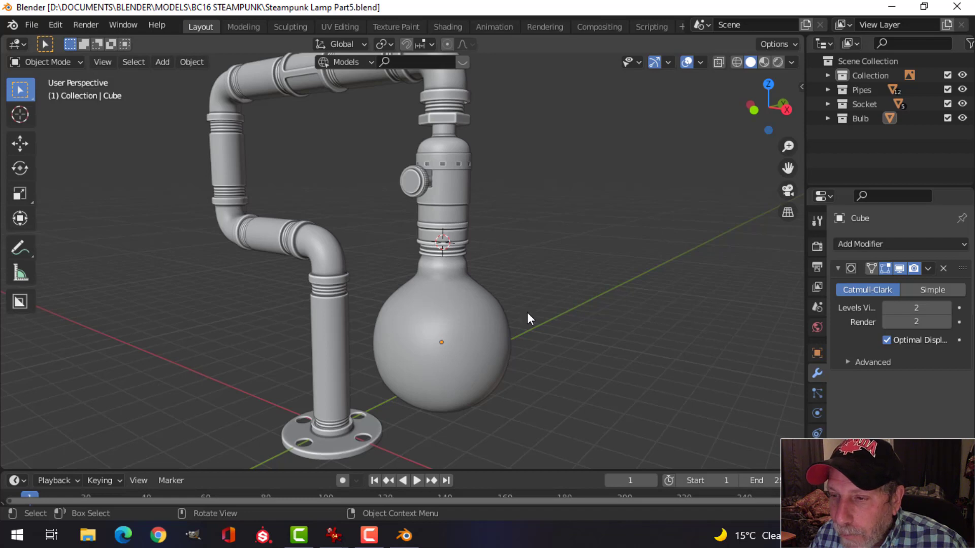
scroll(down, 3)
middle_click(537, 320)
middle_click(541, 295)
scroll(up, 3)
middle_click(544, 285)
middle_click(535, 306)
scroll(up, 3)
scroll(up, 3)
middle_click(537, 298)
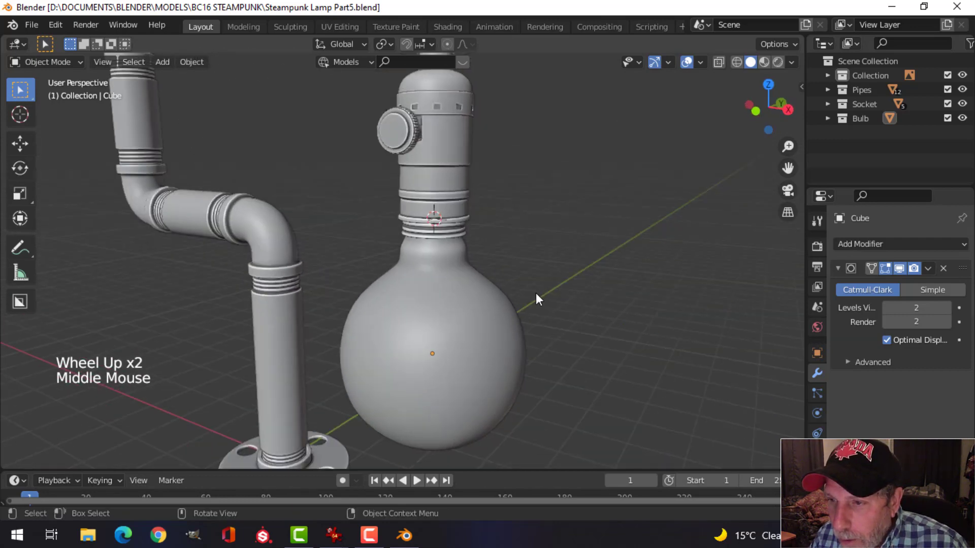
middle_click(541, 303)
click(440, 294)
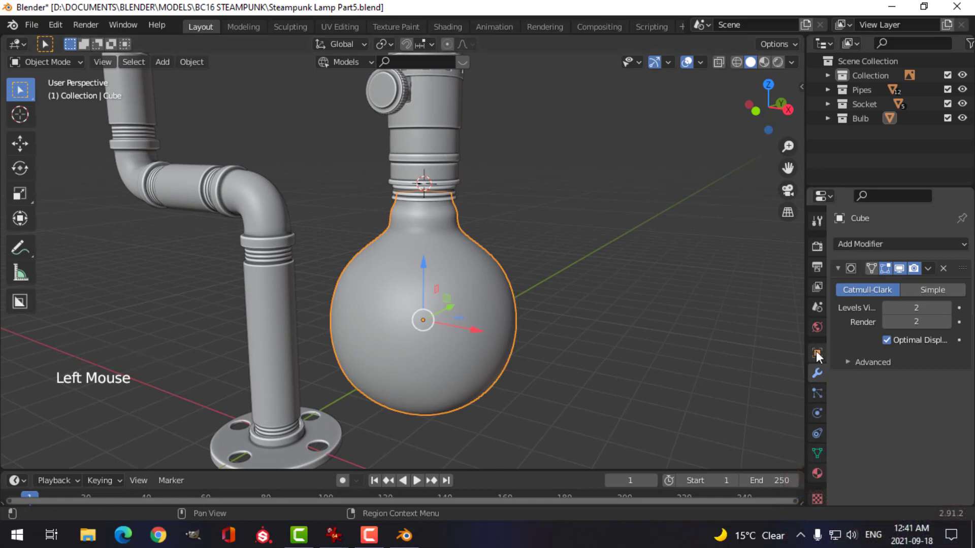
scroll(down, 3)
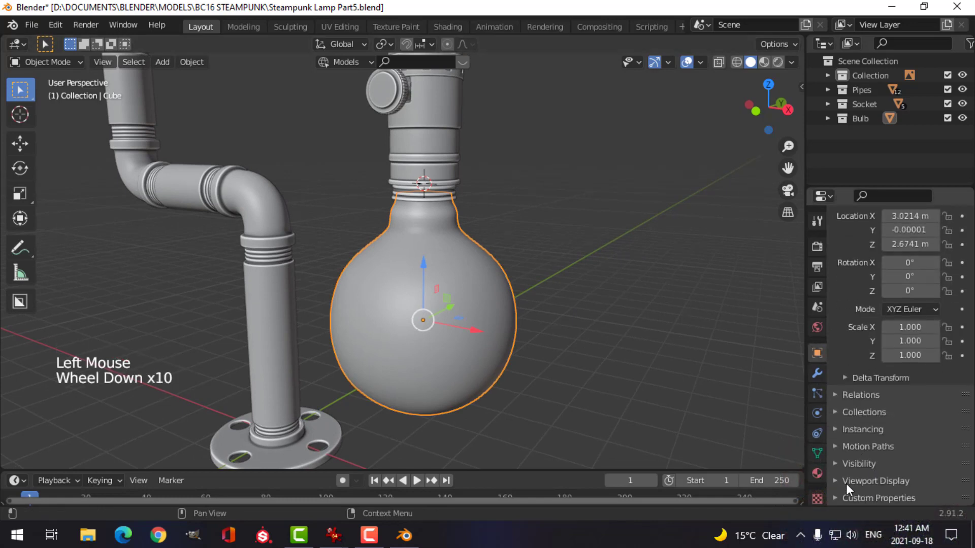
click(845, 487)
scroll(down, 3)
click(903, 464)
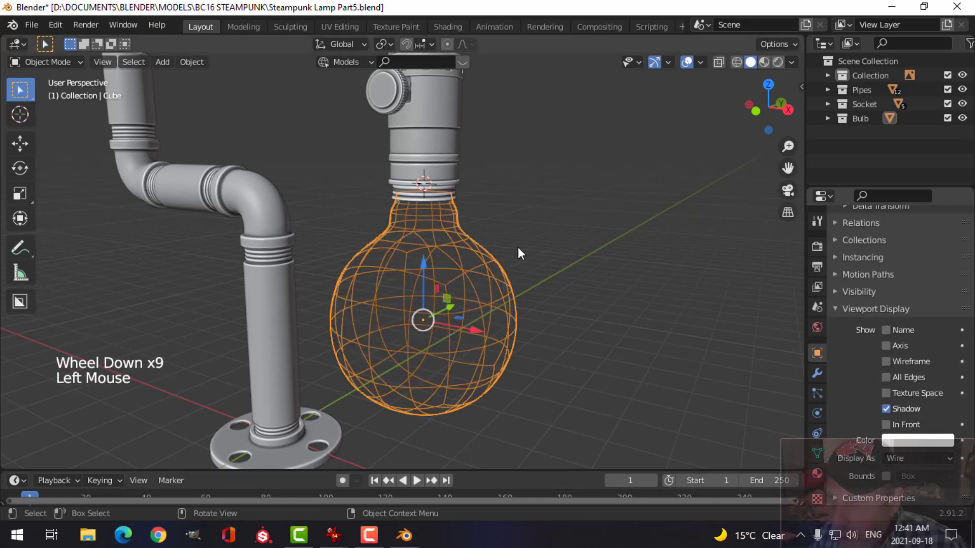
Add the screw cap to the selection, isolate bulb and cap in local view, and view them from the front.
click(440, 199)
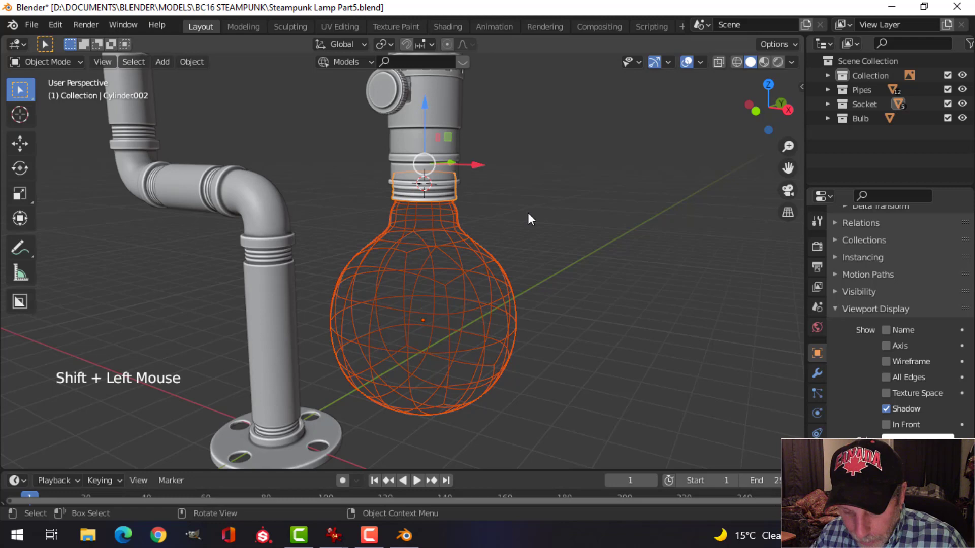
key(/)
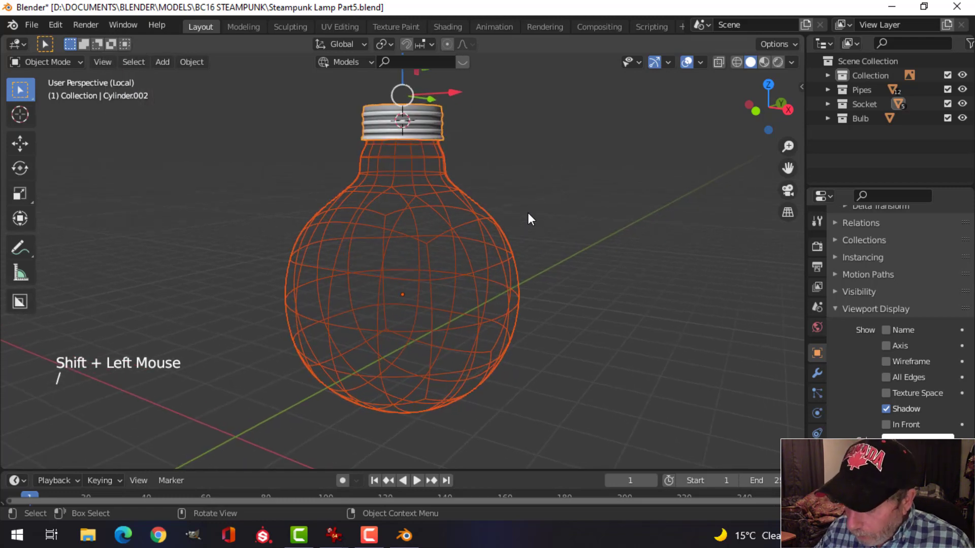
key(KP_1)
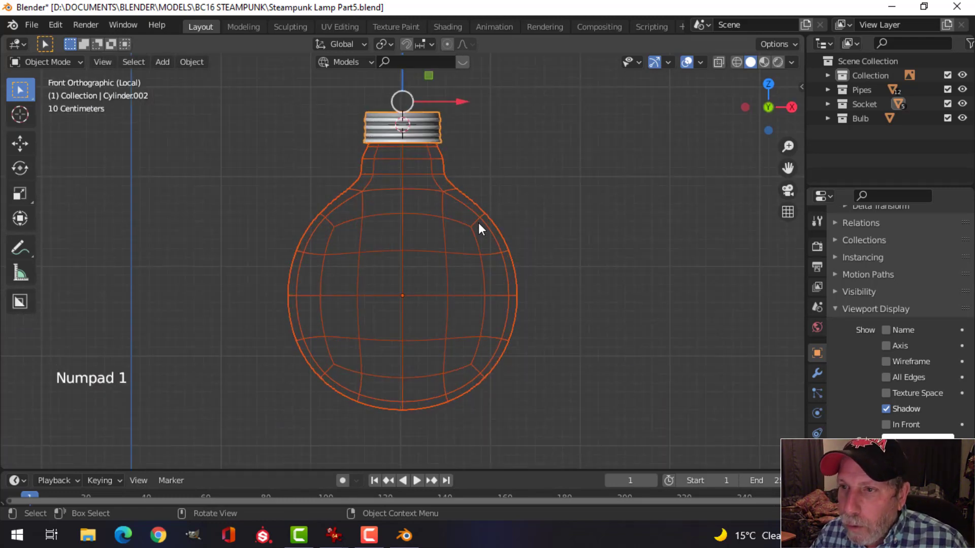
key(alt+a)
middle_click(521, 198)
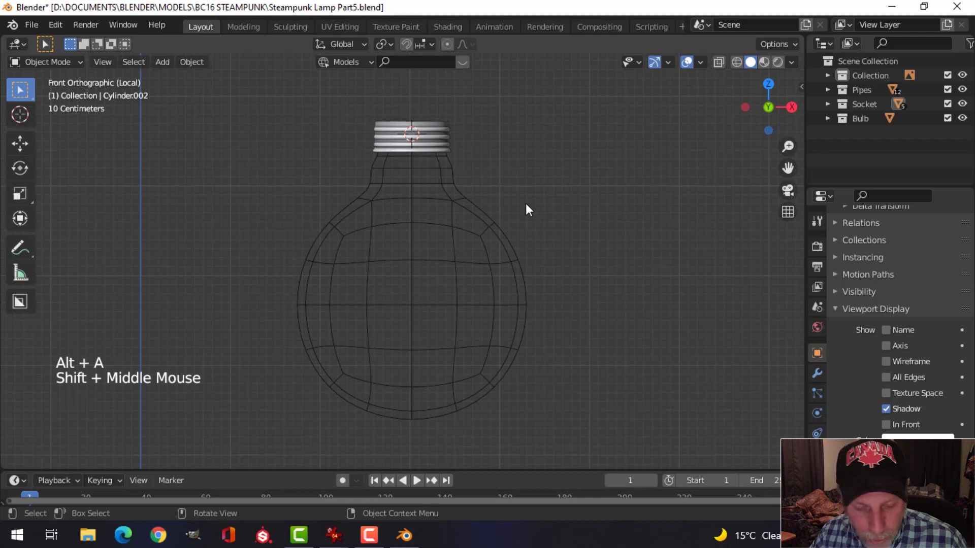
Add a mesh cylinder and scale it down to a thin rod under the screw cap.
key(shift+a)
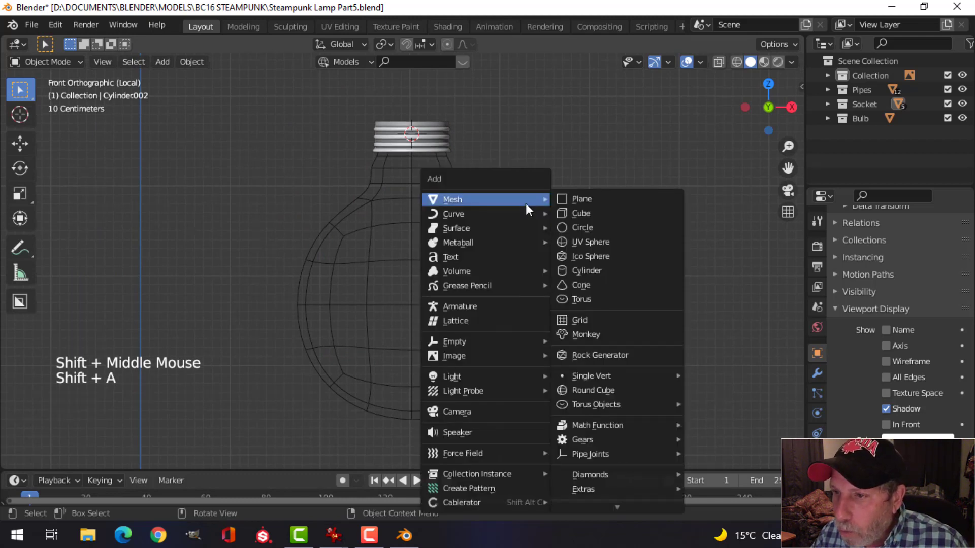
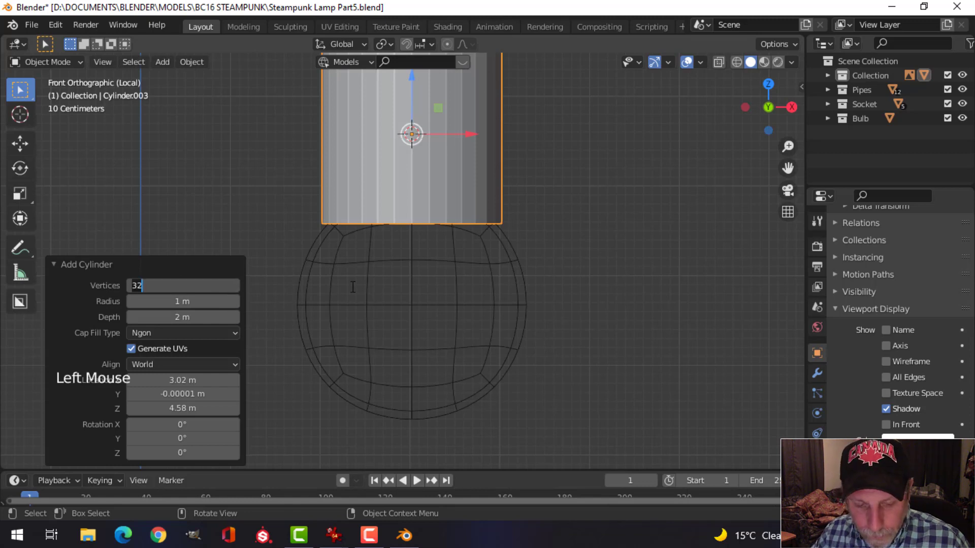
key(2)
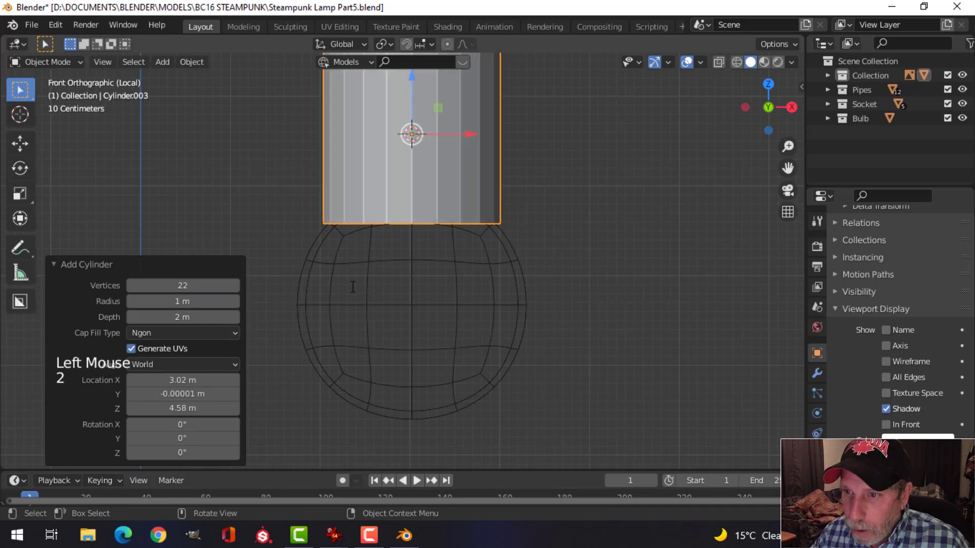
key(Tab)
scroll(down, 3)
key(s)
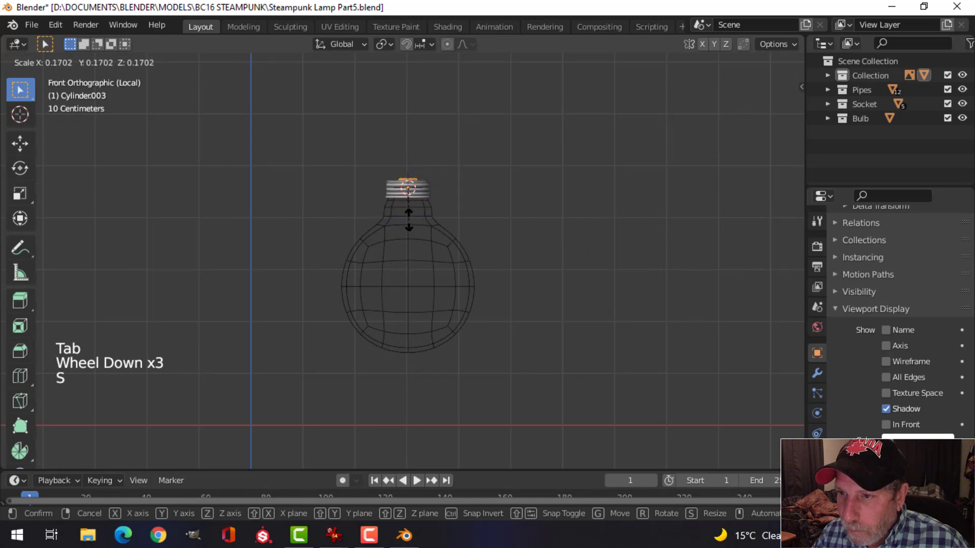
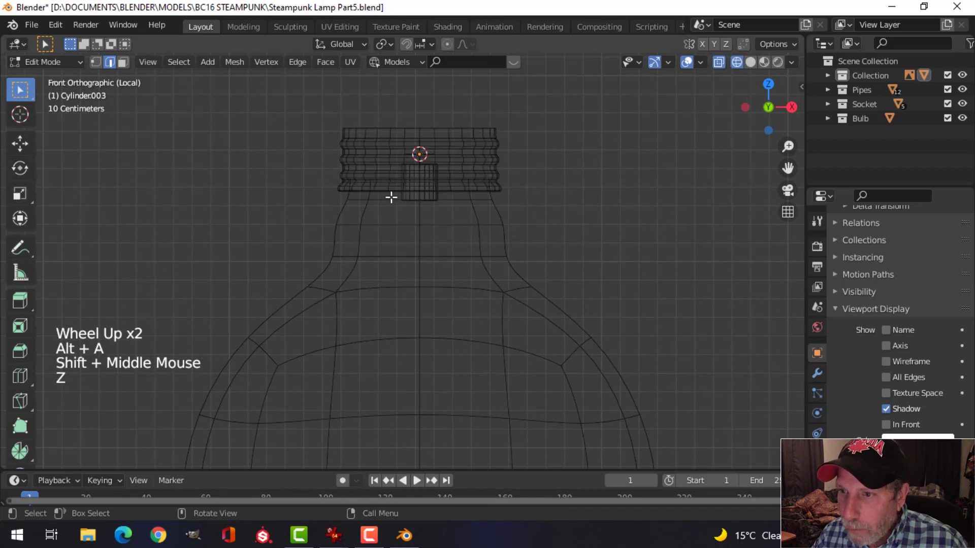
Extrude the rod's bottom downward into the bulb and resize its lower end.
key(b)
scroll(down, 3)
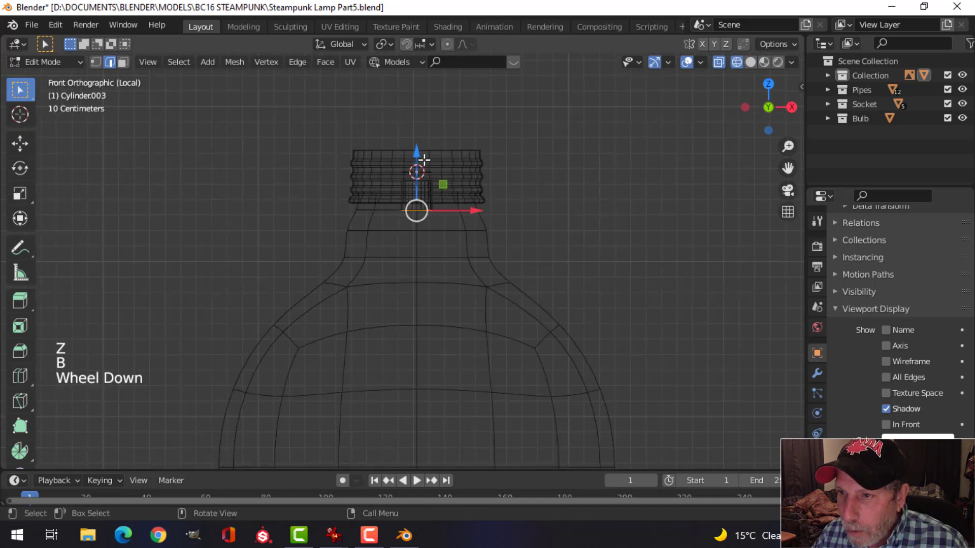
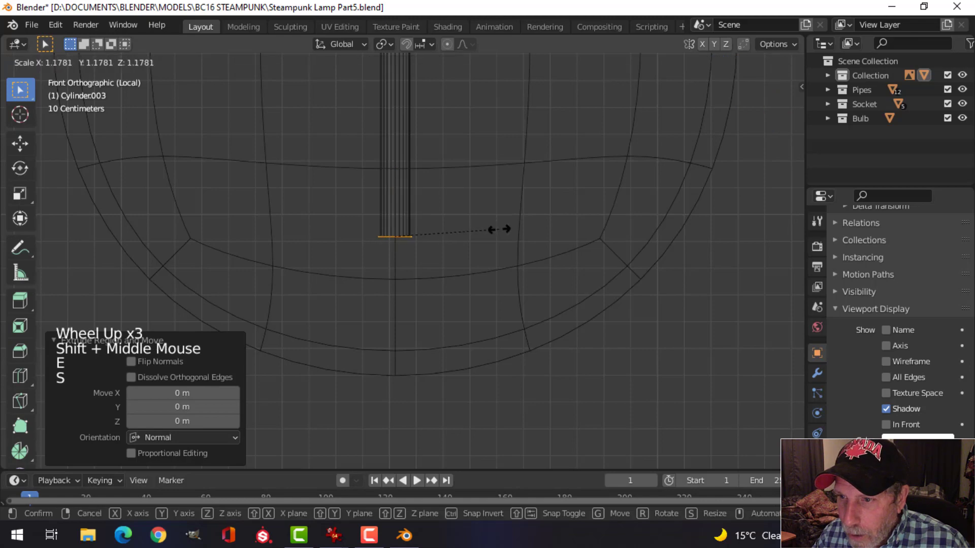
key(e)
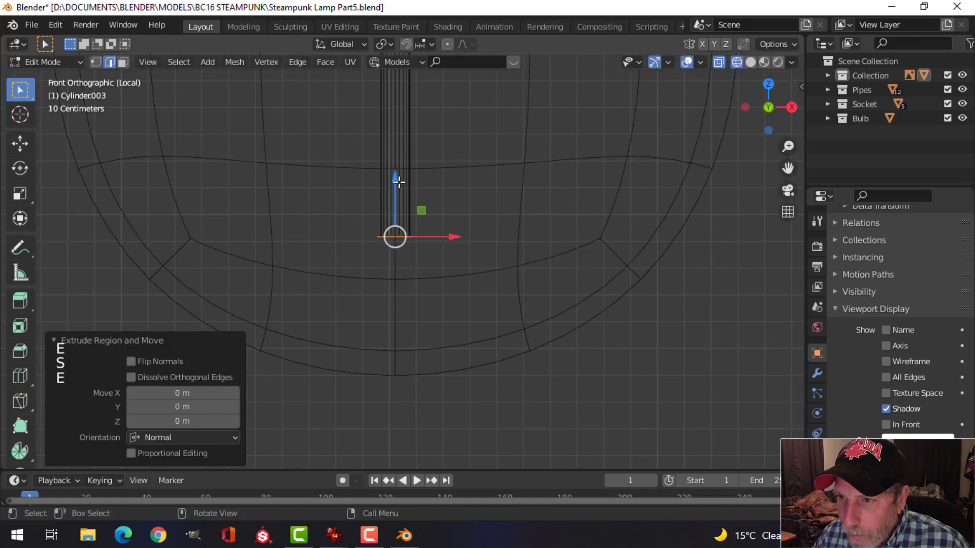
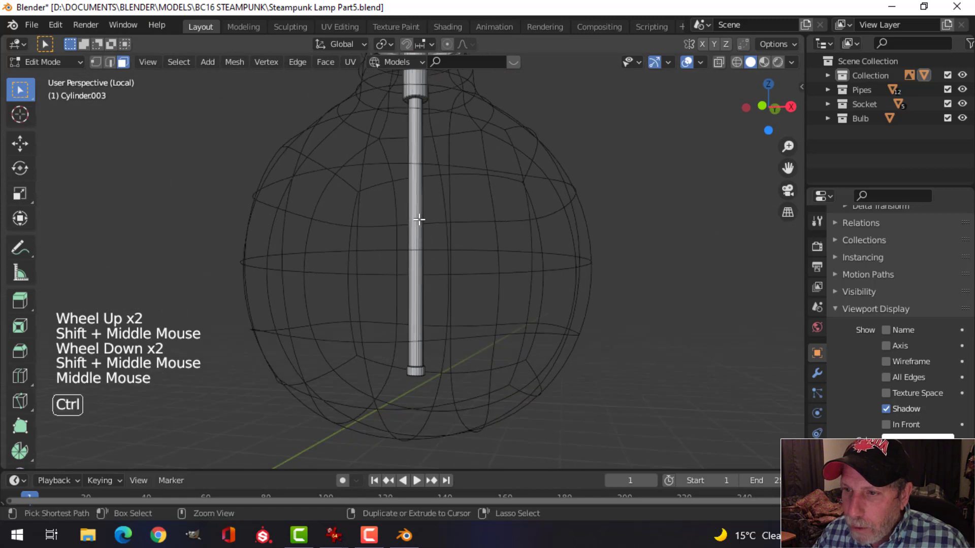
Bevel the rod's edges in Edit Mode.
key(ctrl+r)
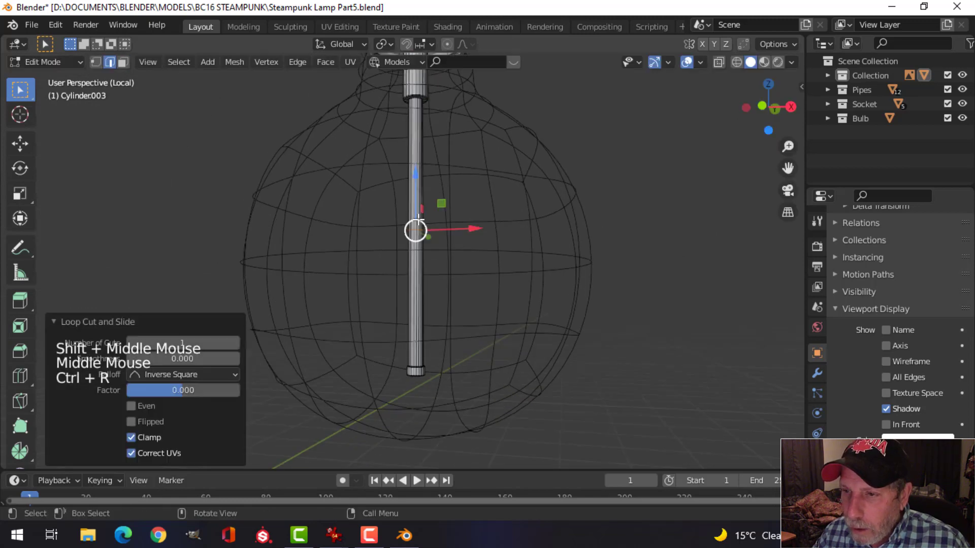
key(ctrl+b)
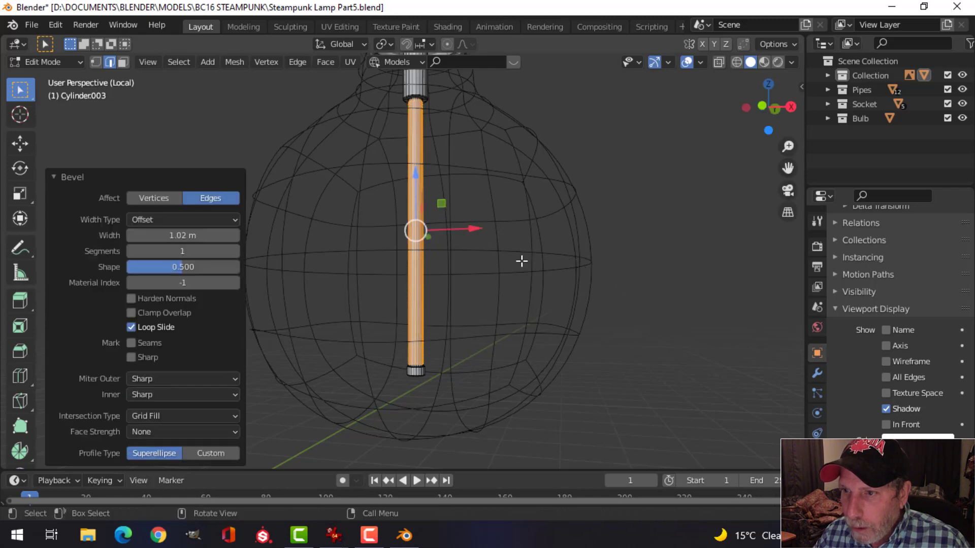
key(alt+a)
key(Tab)
key(ctrl+1)
right_click(416, 179)
middle_click(457, 178)
Add an edge loop along the rod, slide it into place and bevel it.
key(Tab)
scroll(up, 3)
scroll(up, 3)
key(ctrl+r)
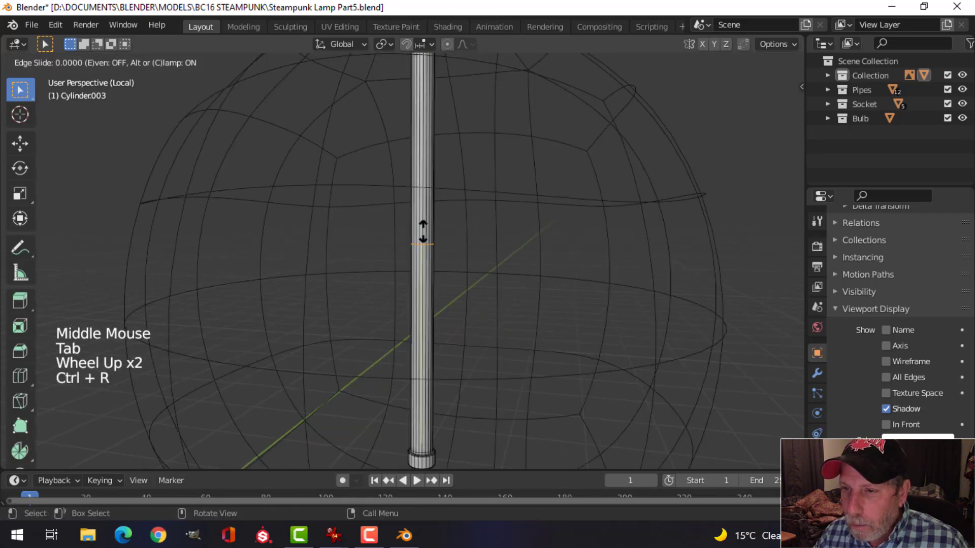
scroll(down, 3)
key(ctrl+b)
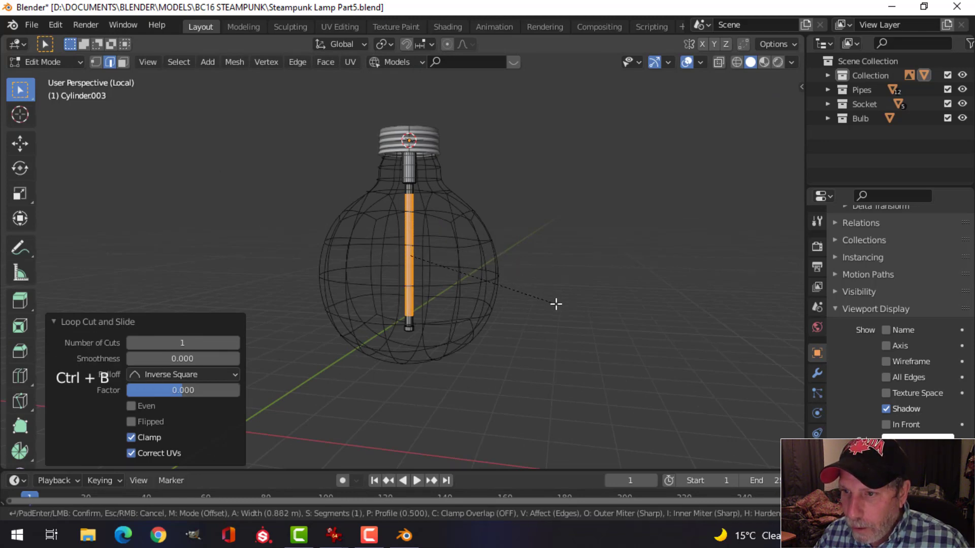
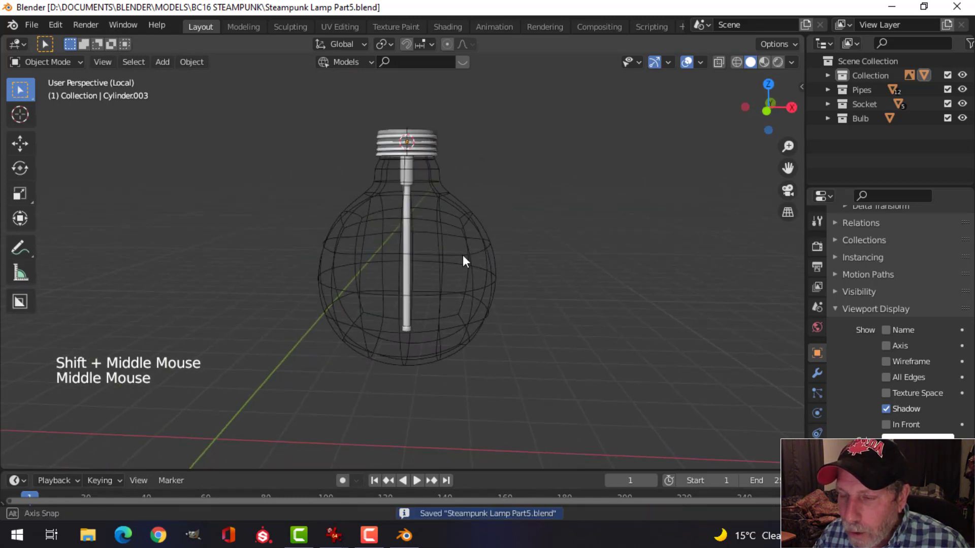
scroll(down, 3)
middle_click(457, 259)
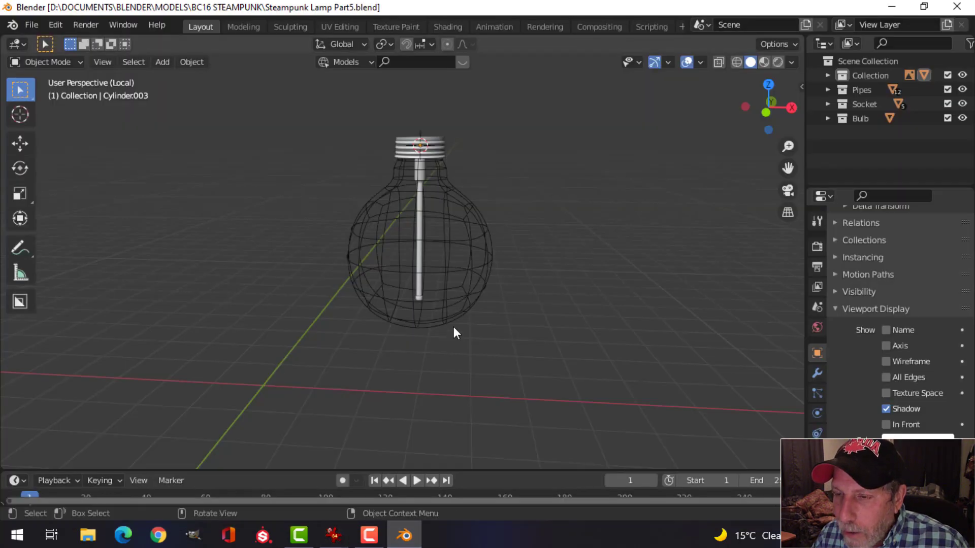
middle_click(476, 260)
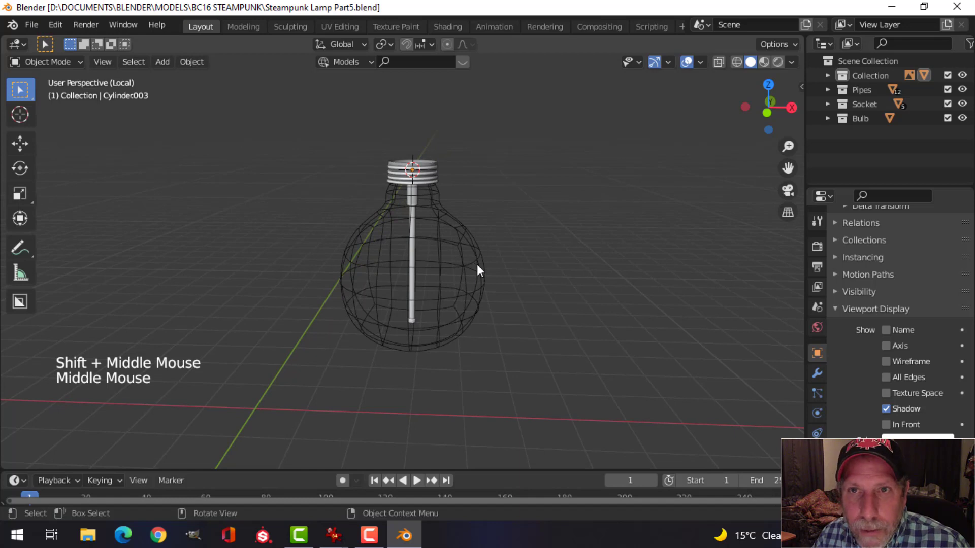
key(KP_1)
scroll(up, 3)
middle_click(483, 268)
Select the top and bottom control-point rings of the BezierCircle and scale them inward around the rod.
key(shift+a)
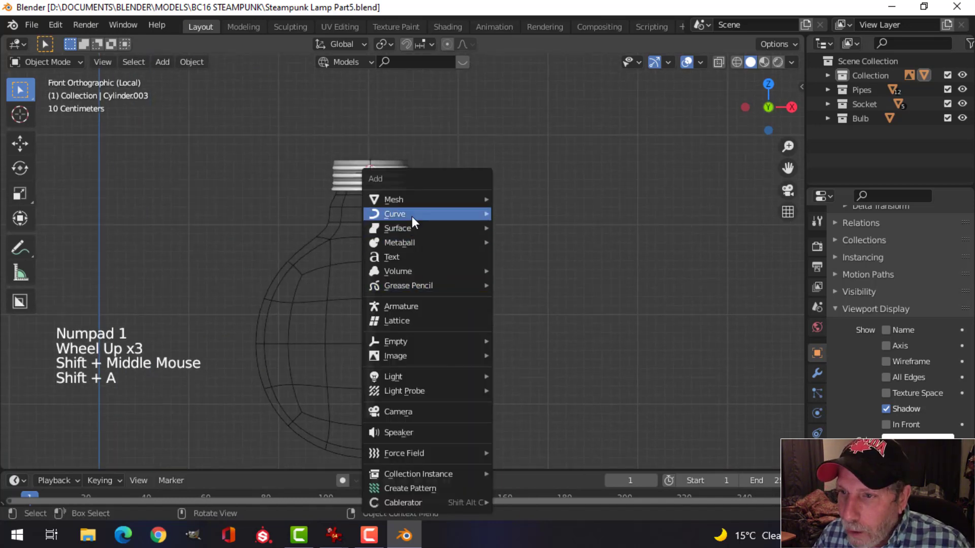
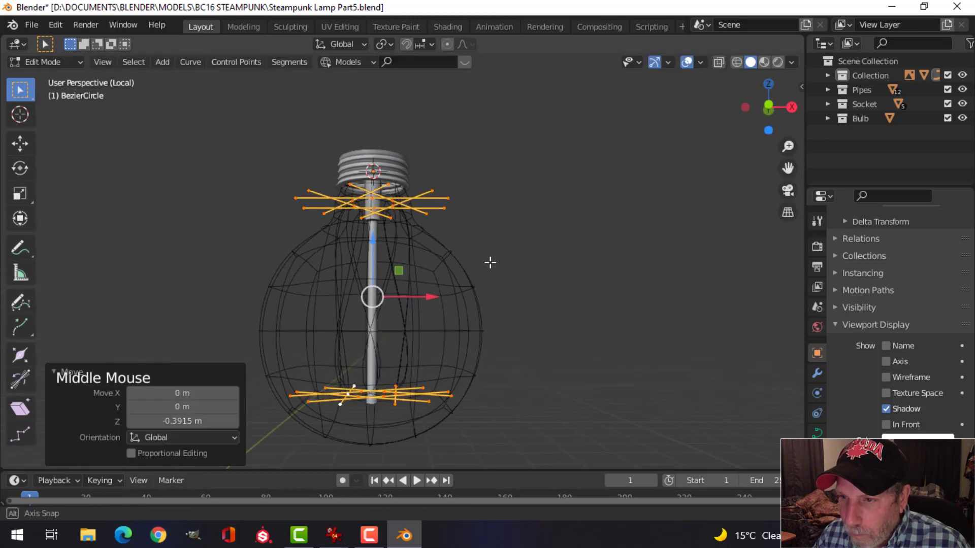
key(Tab)
click(467, 284)
key(h)
click(418, 274)
middle_click(492, 286)
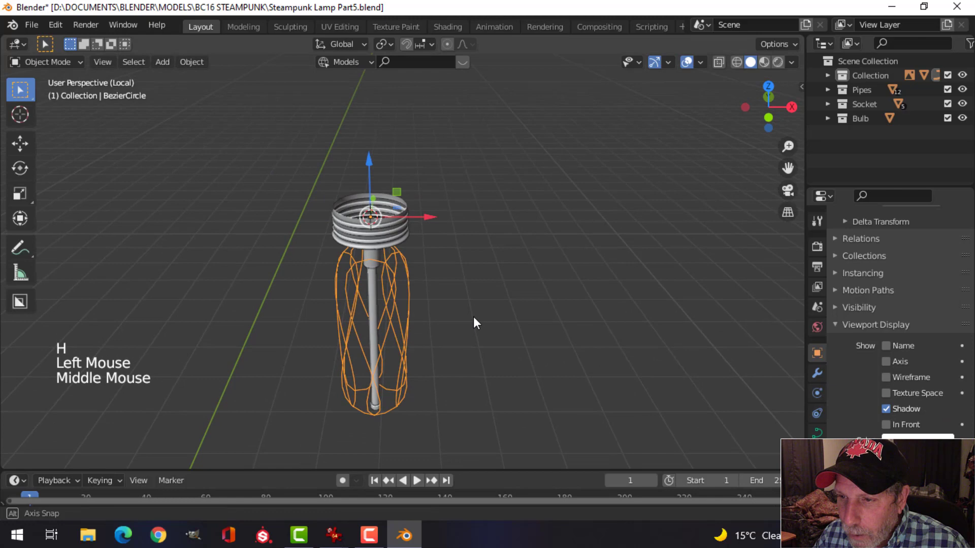
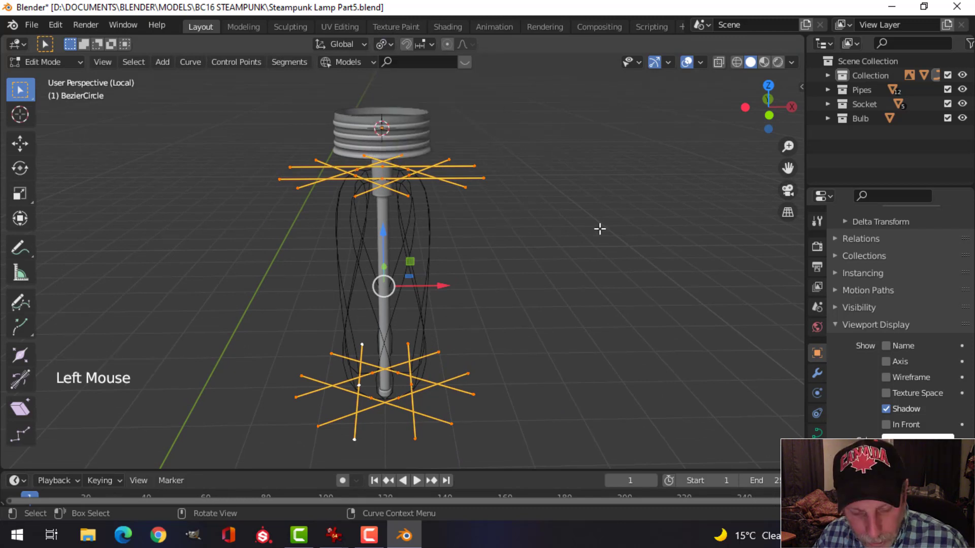
key(s)
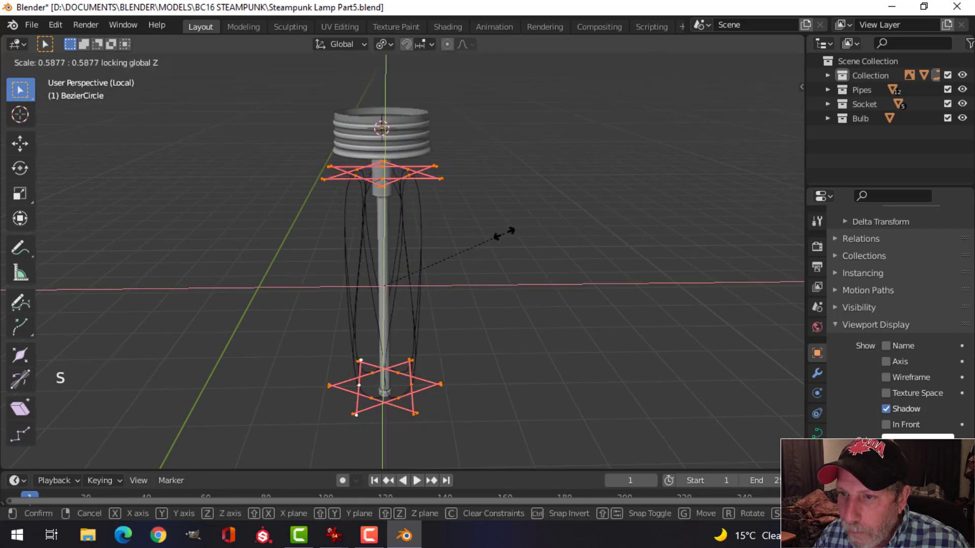
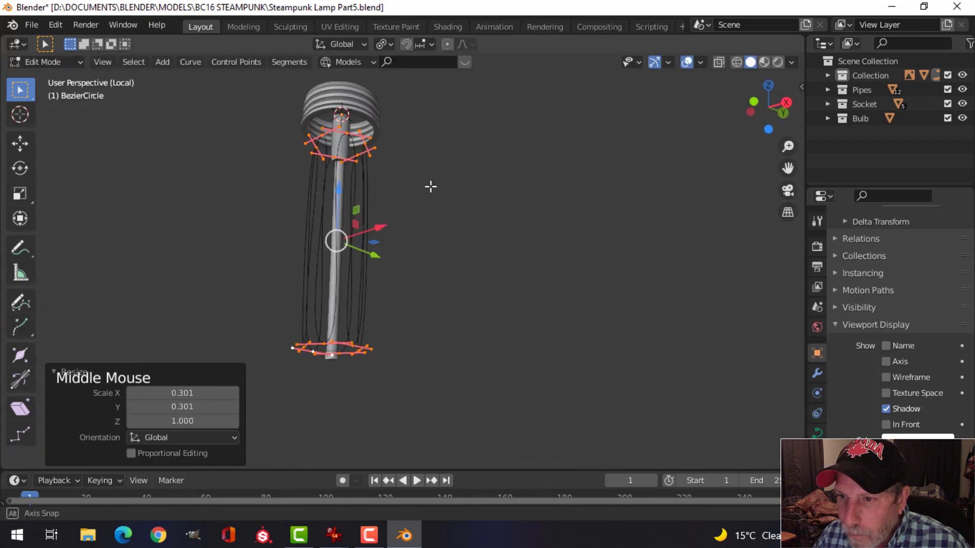
Leave point editing and orbit to check the reshaped filament loops around the rod.
key(Tab)
middle_click(513, 232)
scroll(up, 3)
middle_click(492, 234)
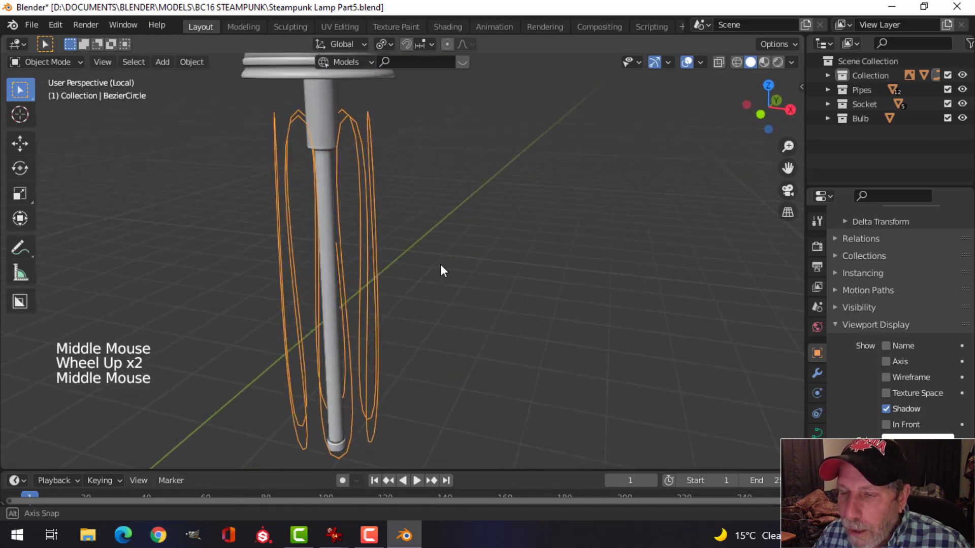
scroll(down, 3)
middle_click(425, 246)
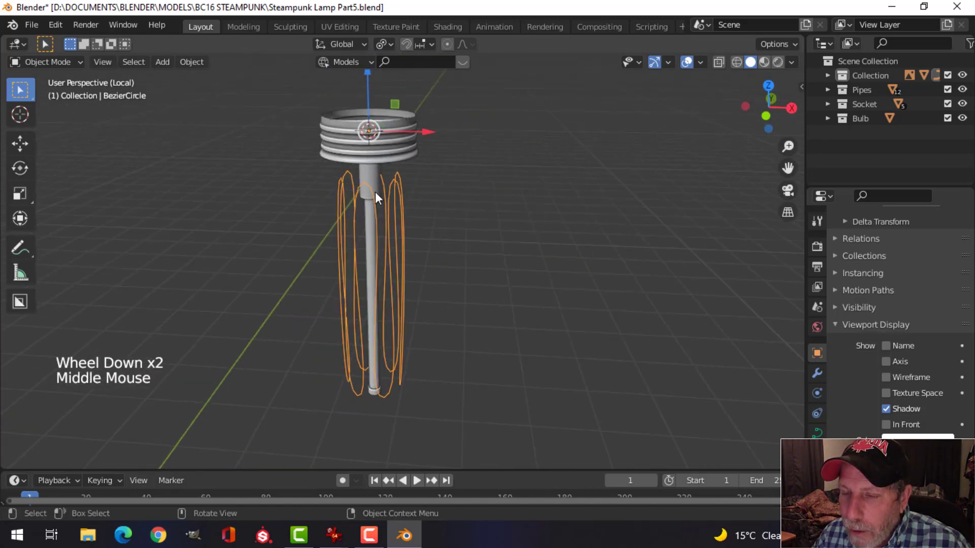
Orbit the view to inspect the filament wire's round bevel thickness.
middle_click(467, 297)
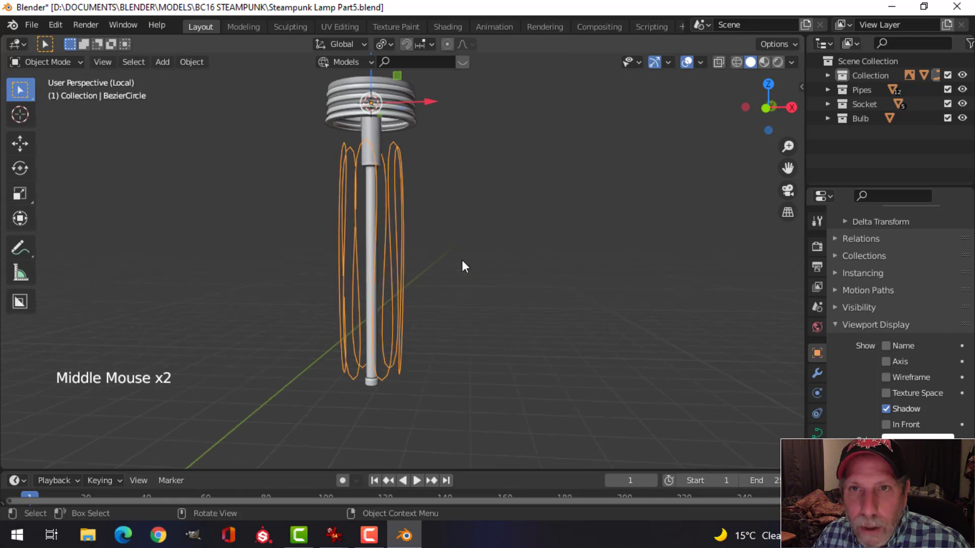
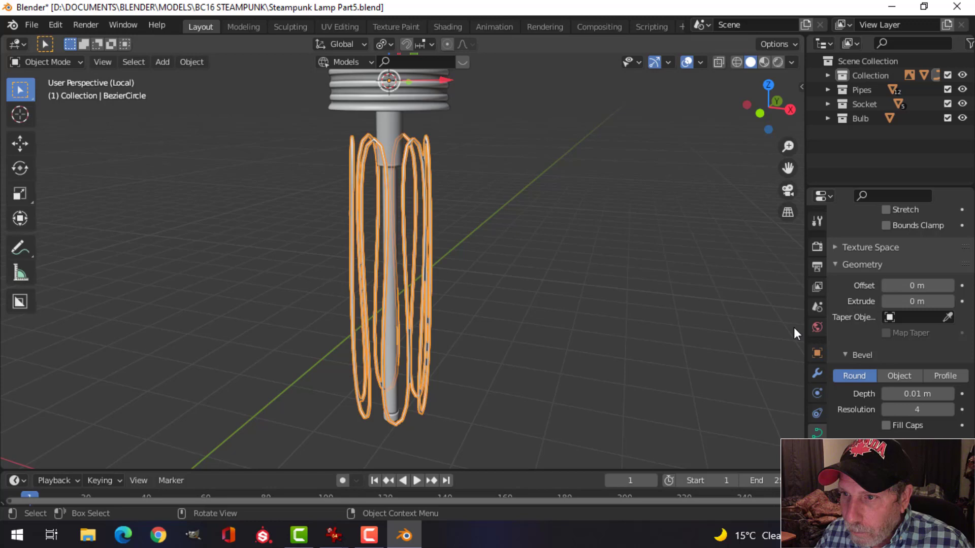
middle_click(534, 239)
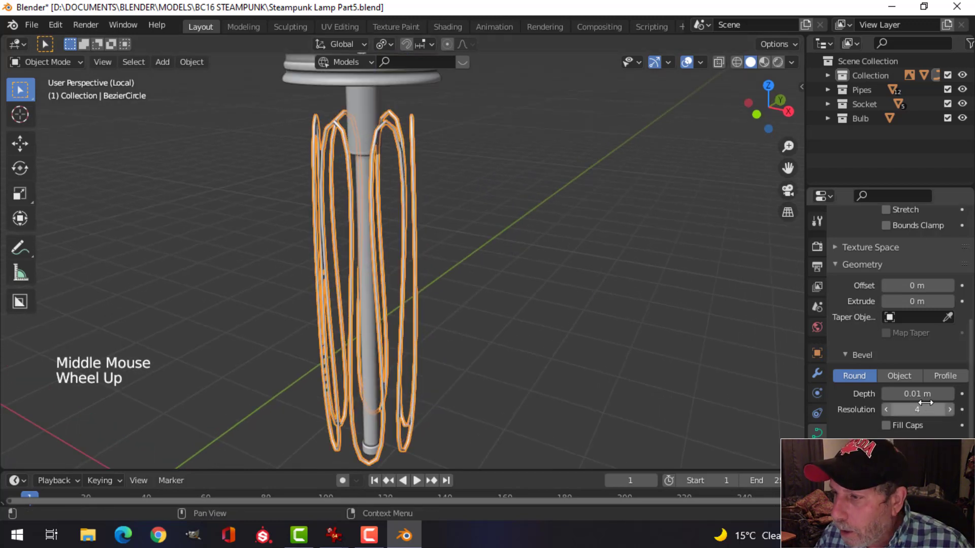
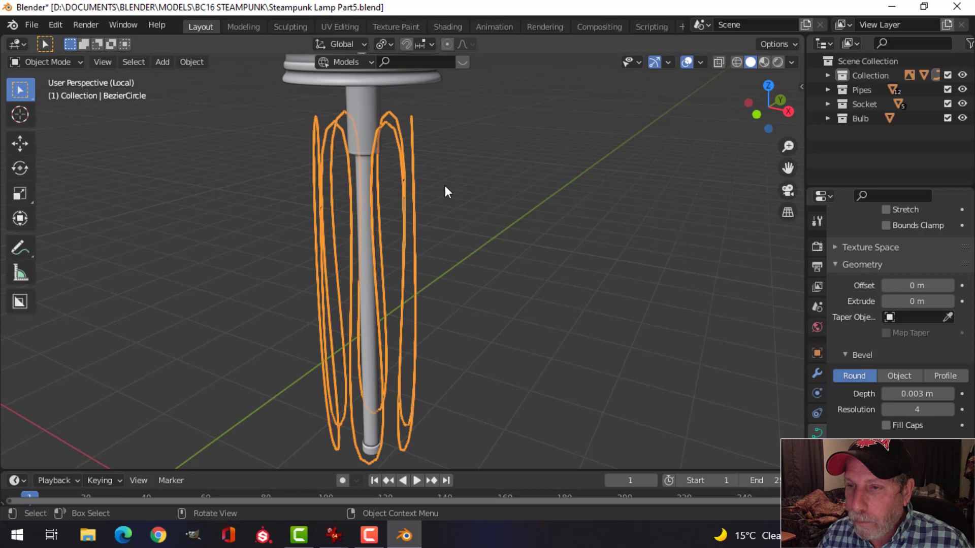
Return to Object Mode on the filament curve and bring up the Object menu's Convert options.
key(Tab)
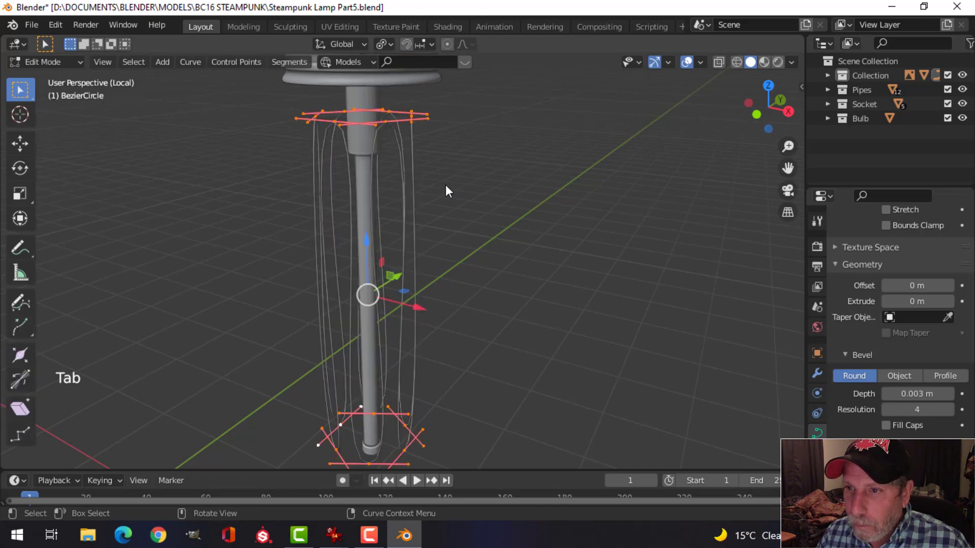
key(Tab)
scroll(down, 3)
middle_click(458, 190)
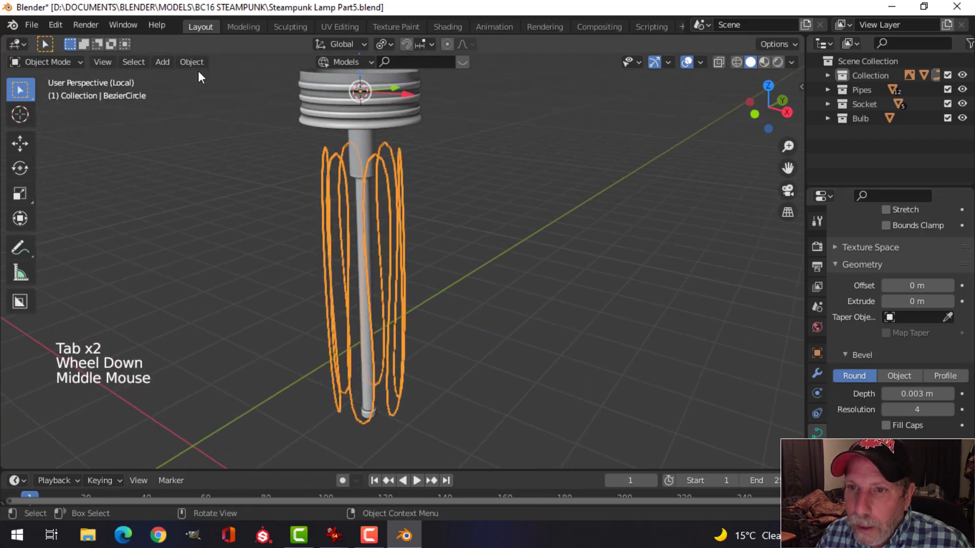
click(199, 63)
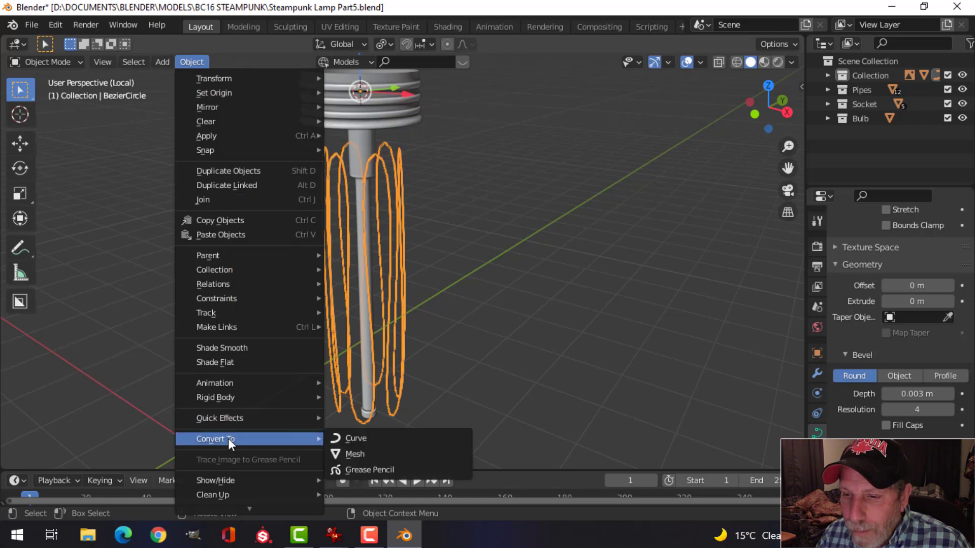
Convert the filament curve to a mesh and add a level-2 Subdivision Surface modifier.
middle_click(471, 272)
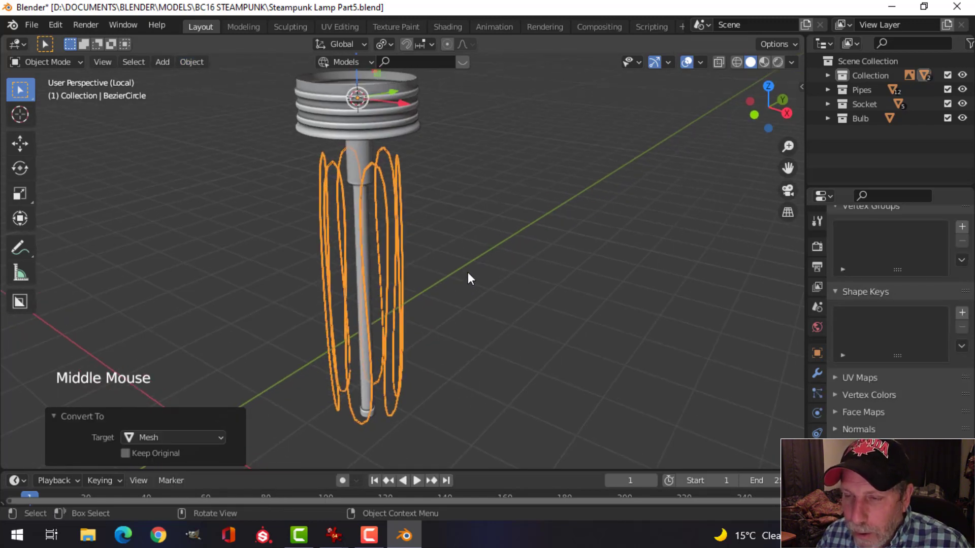
scroll(up, 3)
middle_click(467, 254)
middle_click(473, 263)
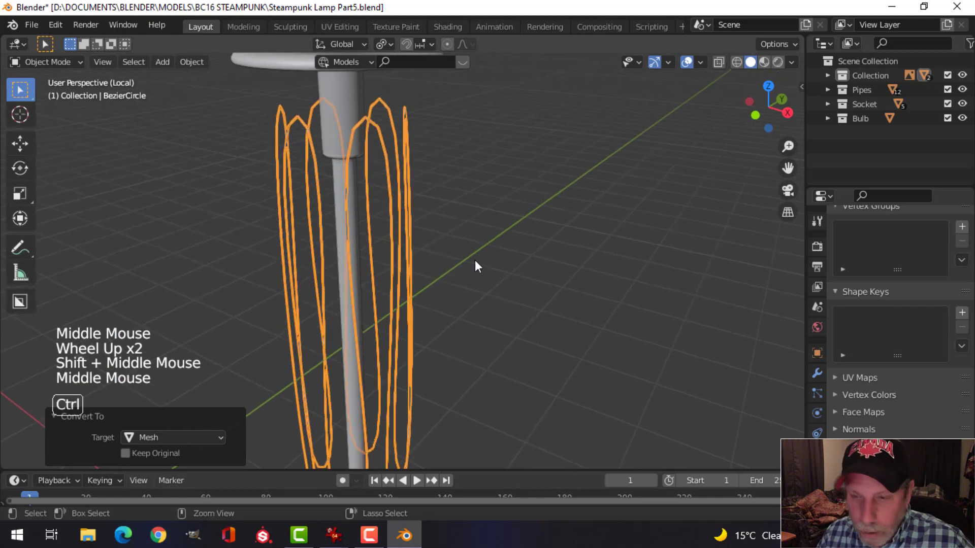
key(ctrl+1)
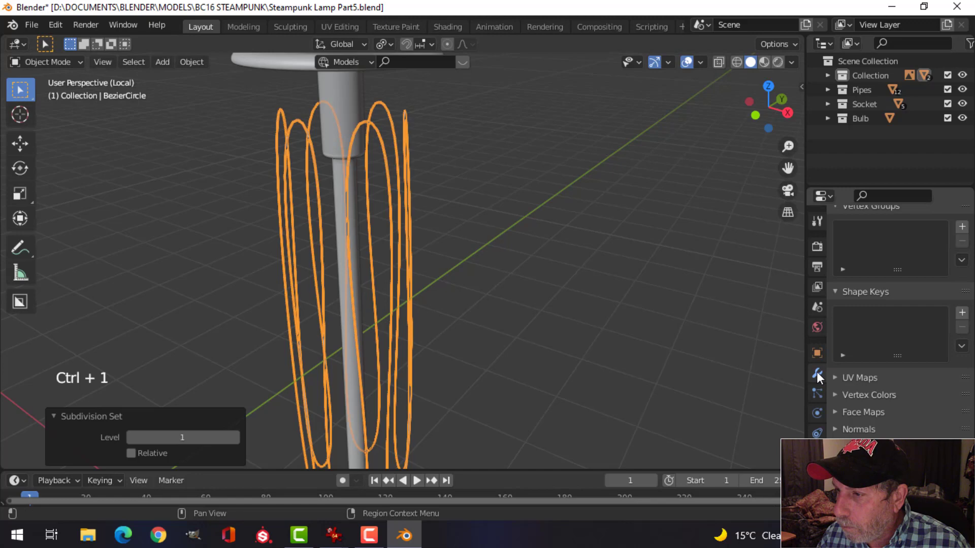
Check the Catmull-Clark subdivision settings in the modifier panel and inspect the smoothed filament.
click(821, 378)
click(951, 312)
key(alt+a)
scroll(down, 3)
middle_click(474, 233)
click(370, 205)
scroll(up, 3)
middle_click(408, 242)
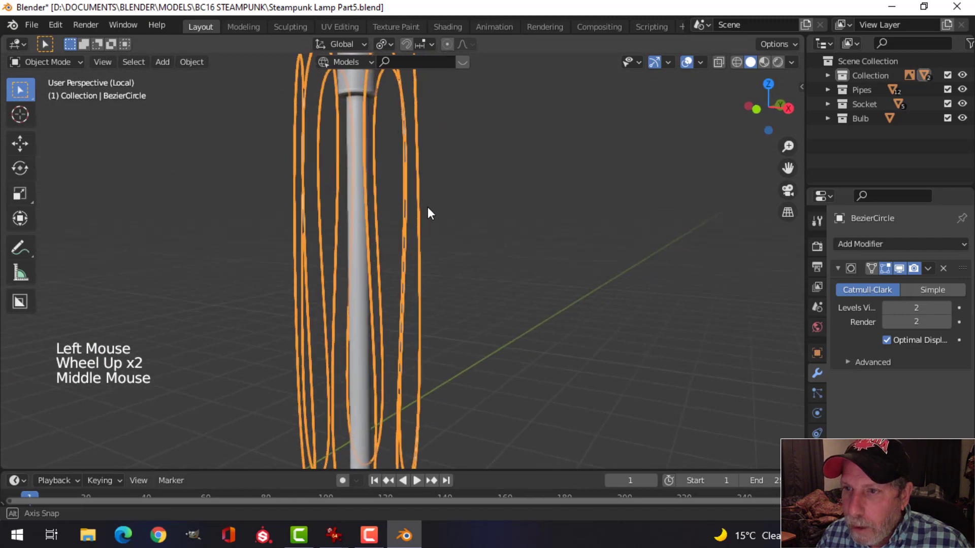
scroll(down, 3)
middle_click(459, 224)
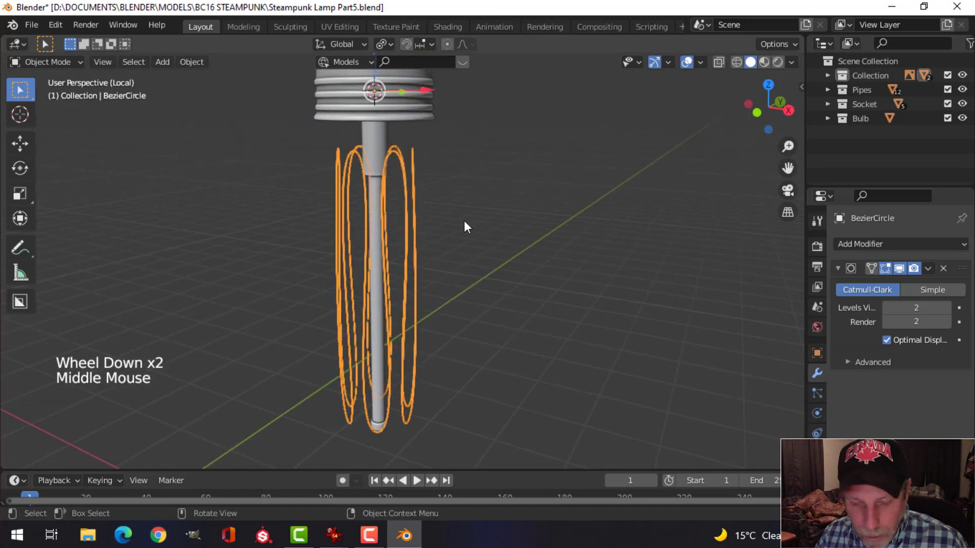
Save the lamp file and review the filament and rod.
key(ctrl+s)
key(alt+a)
scroll(down, 3)
middle_click(457, 233)
scroll(up, 3)
click(385, 159)
middle_click(472, 211)
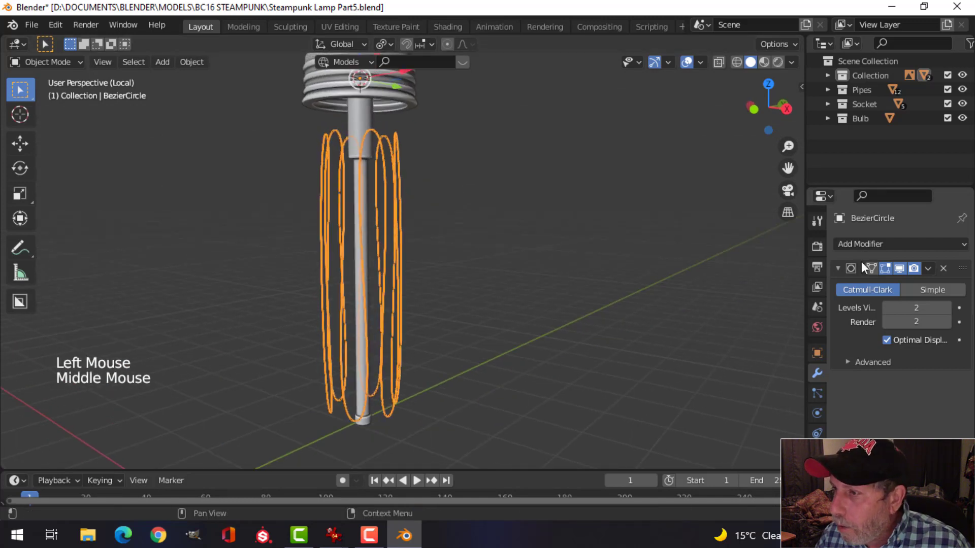
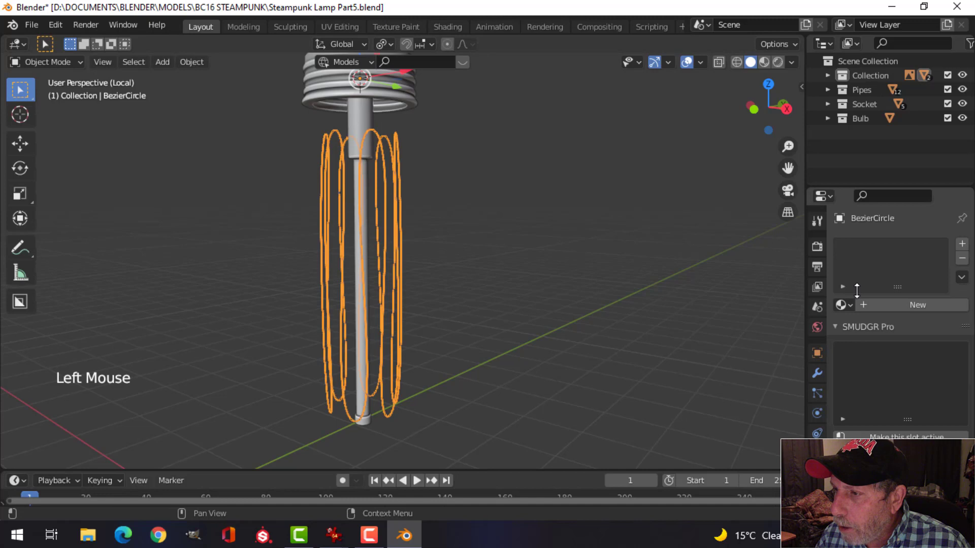
Create a material named Emission on the filament with an Emission surface shader, golden colour and strength 1000.
click(895, 310)
double_click(884, 251)
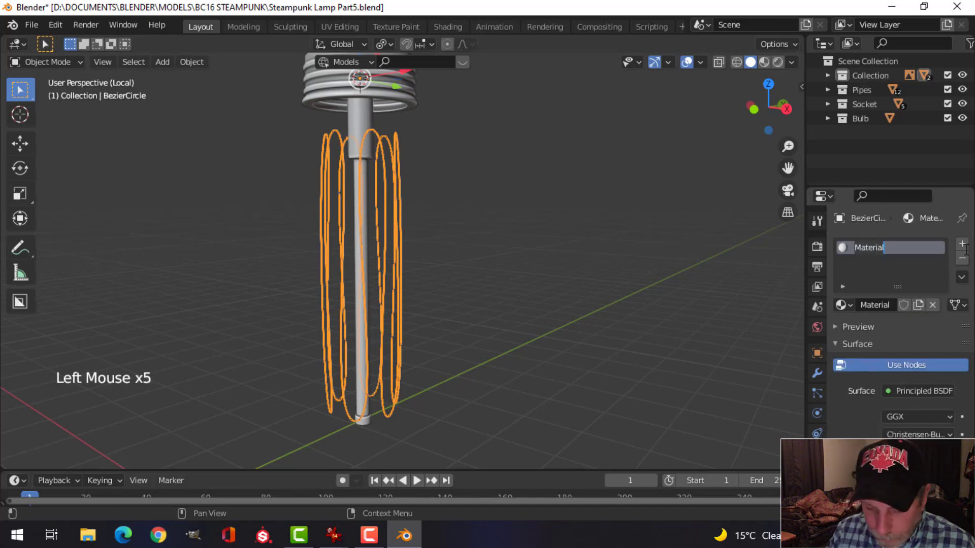
key(s)
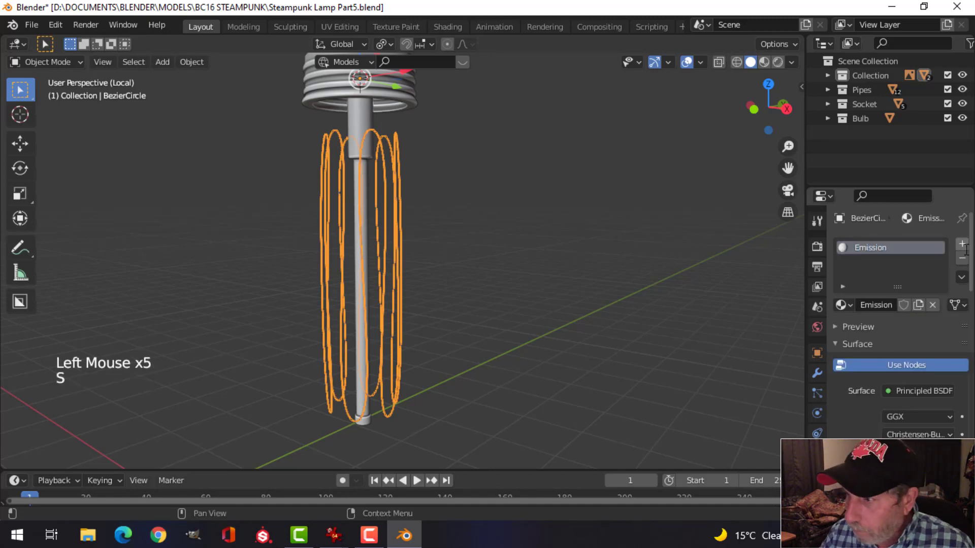
click(924, 396)
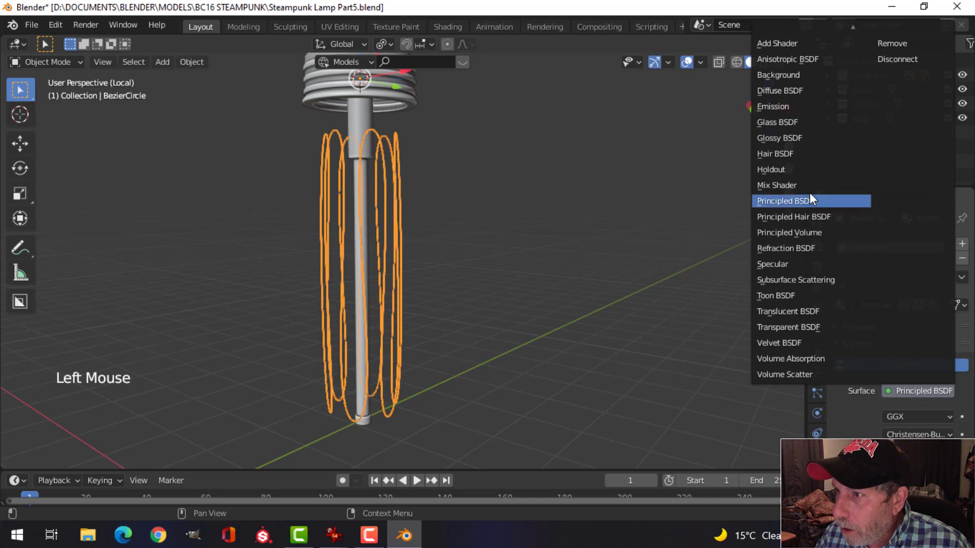
click(925, 418)
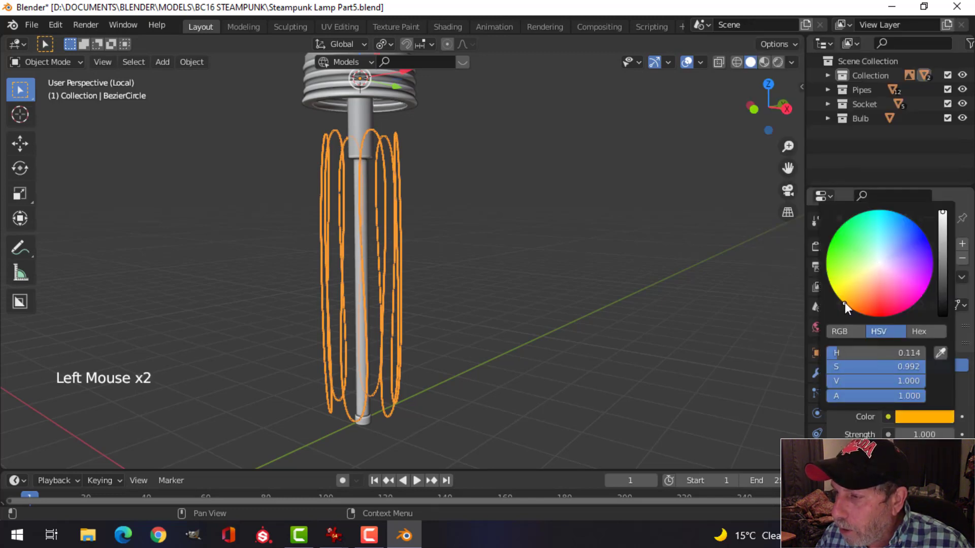
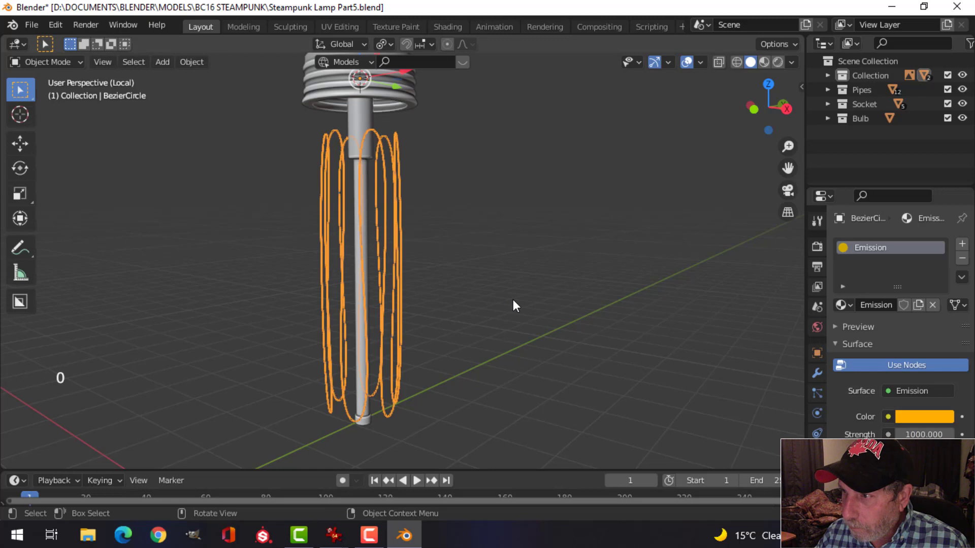
Save the blend file with the glowing filament material.
middle_click(478, 237)
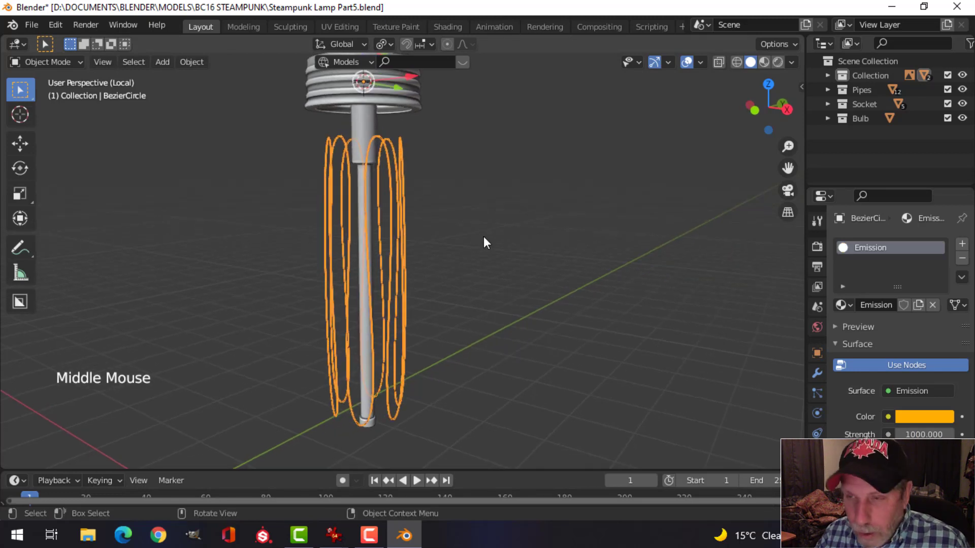
key(alt+a)
key(ctrl+s)
scroll(down, 3)
middle_click(461, 215)
Deselect the filament and unhide the glass bulb around it.
click(397, 186)
scroll(down, 3)
key(alt+a)
middle_click(477, 226)
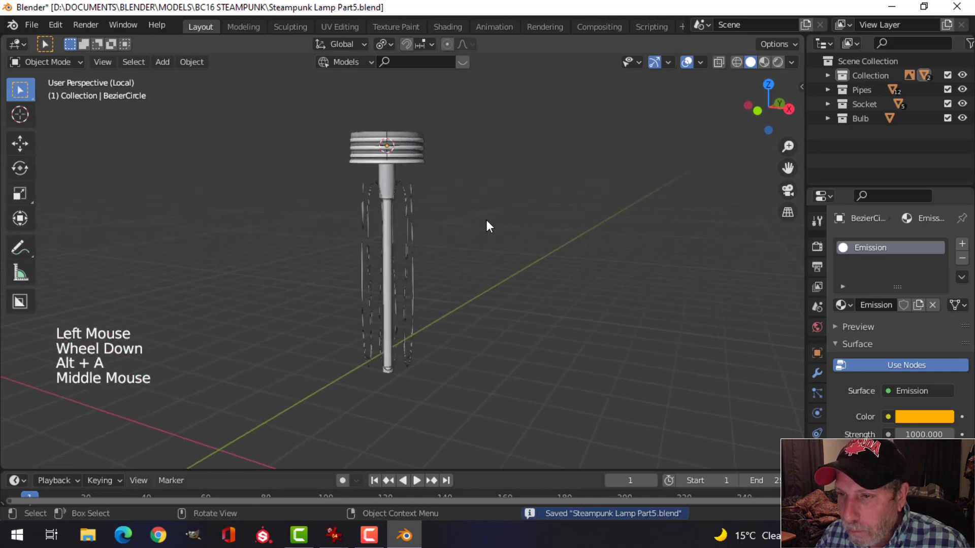
scroll(up, 3)
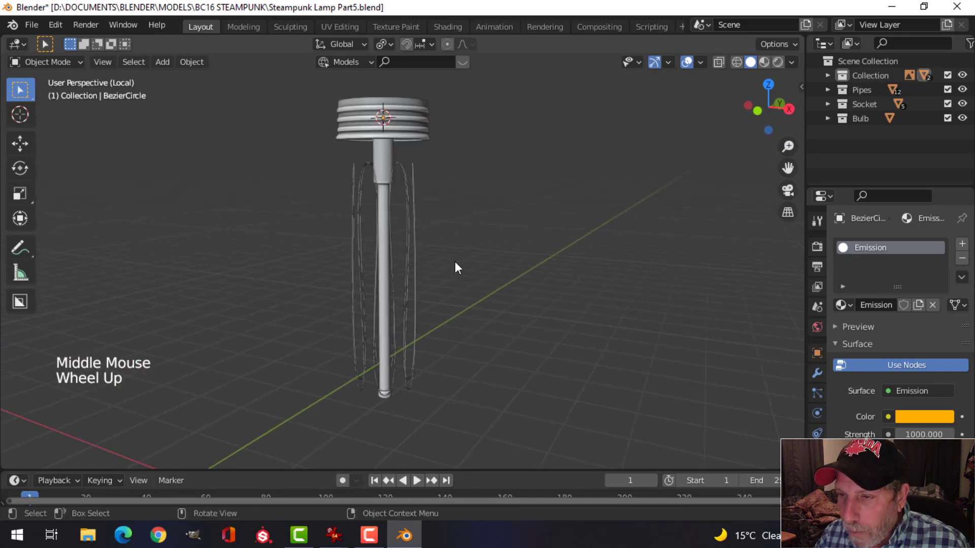
scroll(down, 3)
middle_click(469, 272)
key(alt+h)
Set the bulb's viewport display back to solid shading and save the file.
key(alt+a)
click(456, 247)
scroll(down, 3)
middle_click(560, 273)
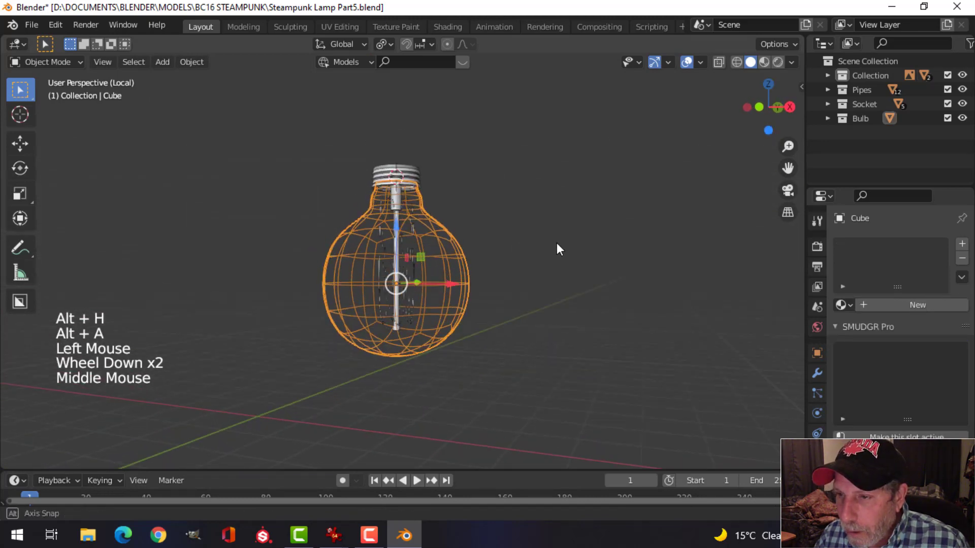
scroll(down, 3)
click(826, 350)
scroll(down, 3)
click(911, 460)
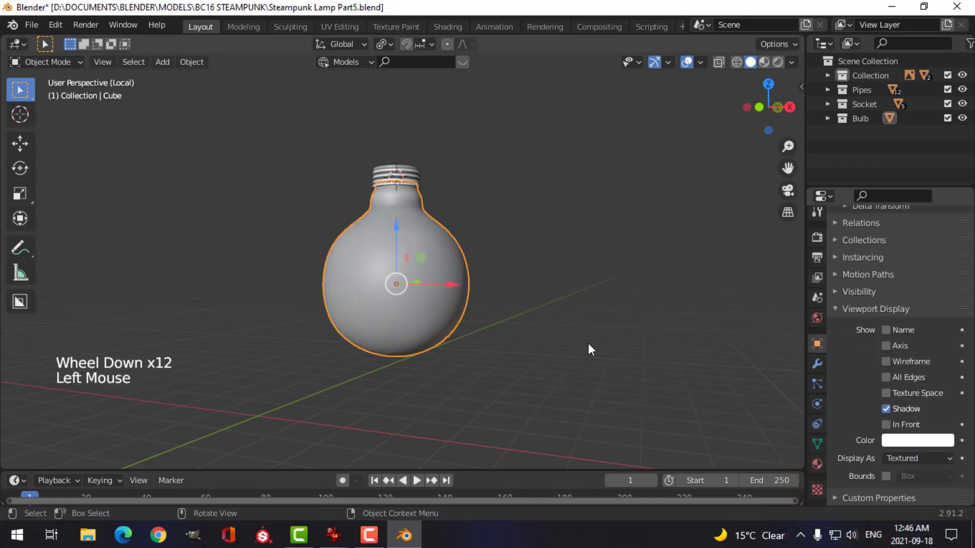
middle_click(561, 338)
key(ctrl+s)
middle_click(526, 284)
Switch to Material Preview, set the world colour to an Environment Texture and browse for the industrial pipe HDRI.
click(765, 72)
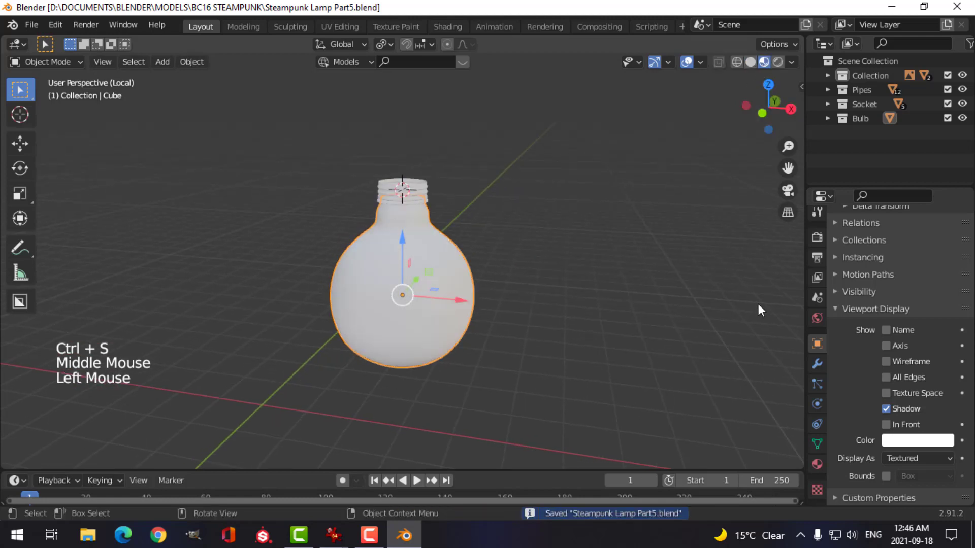
click(819, 321)
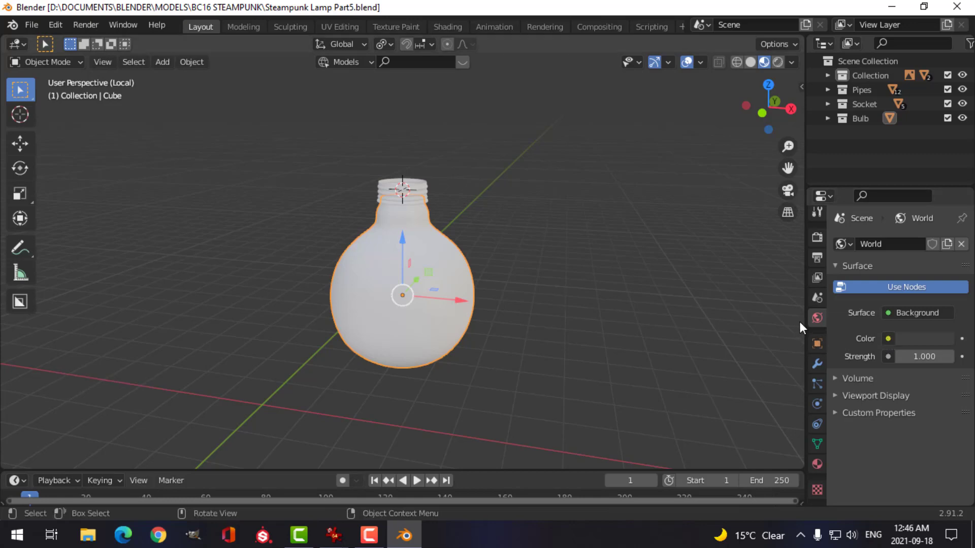
click(890, 342)
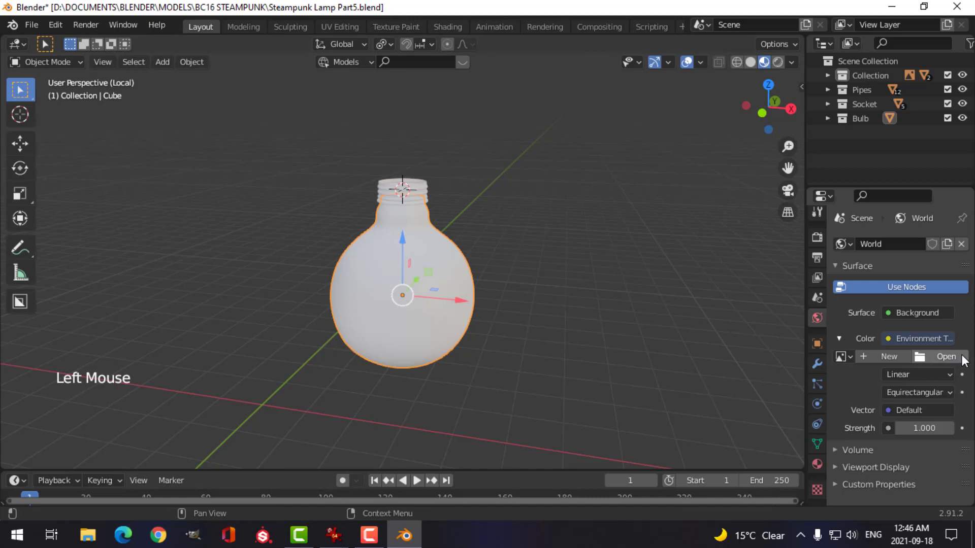
click(964, 360)
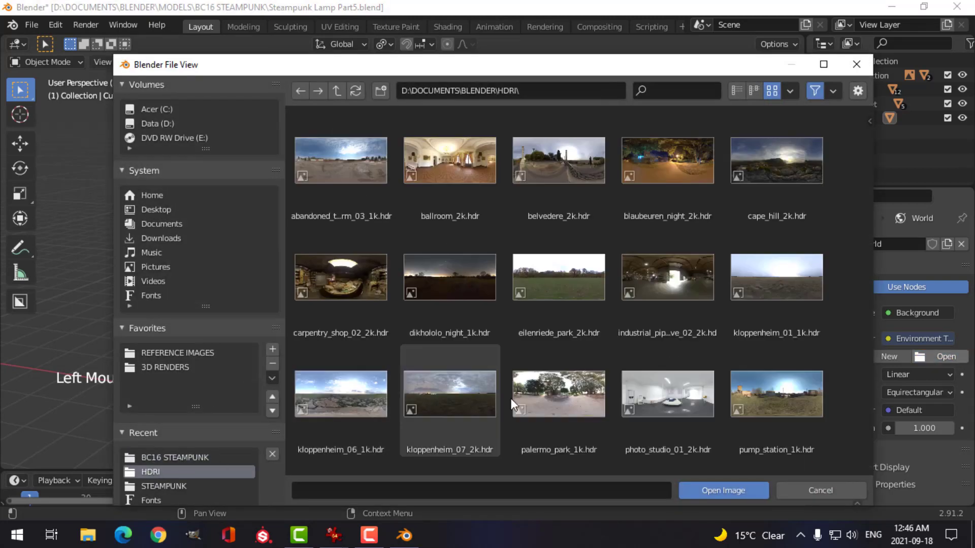
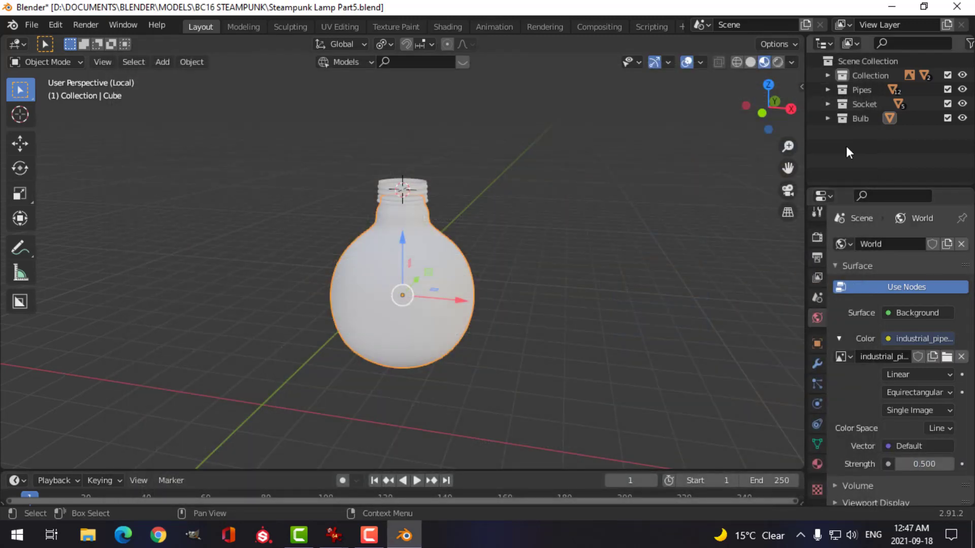
Show the warehouse HDRI (Scene World) in viewport shading and save the blend file.
click(793, 65)
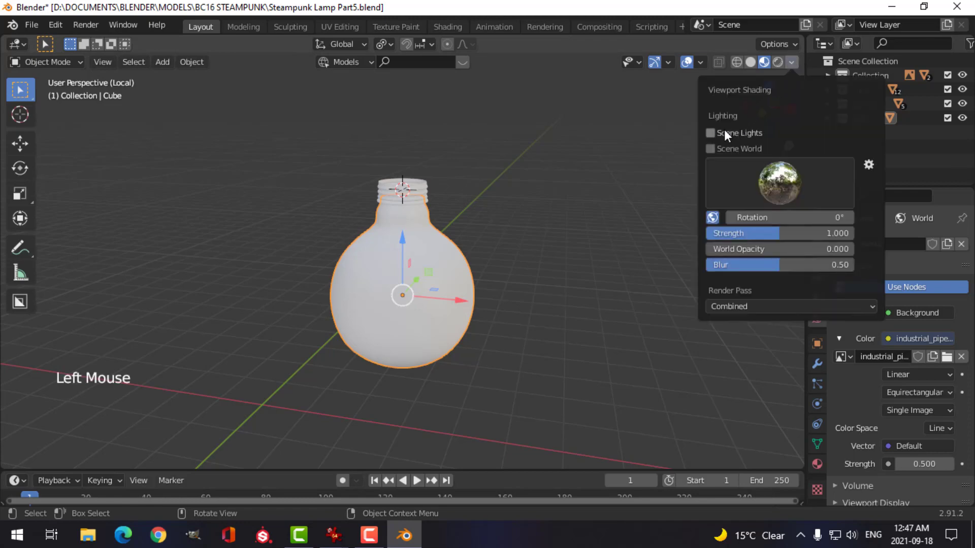
scroll(up, 3)
key(ctrl+s)
middle_click(538, 281)
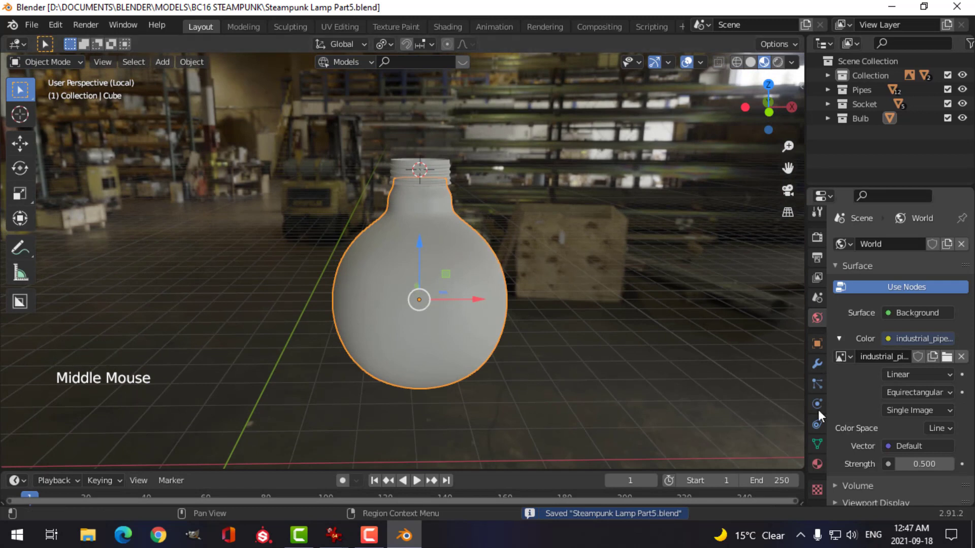
Give the bulb a new material named Glass using Glass BSDF with Alpha Blend transparency.
click(819, 470)
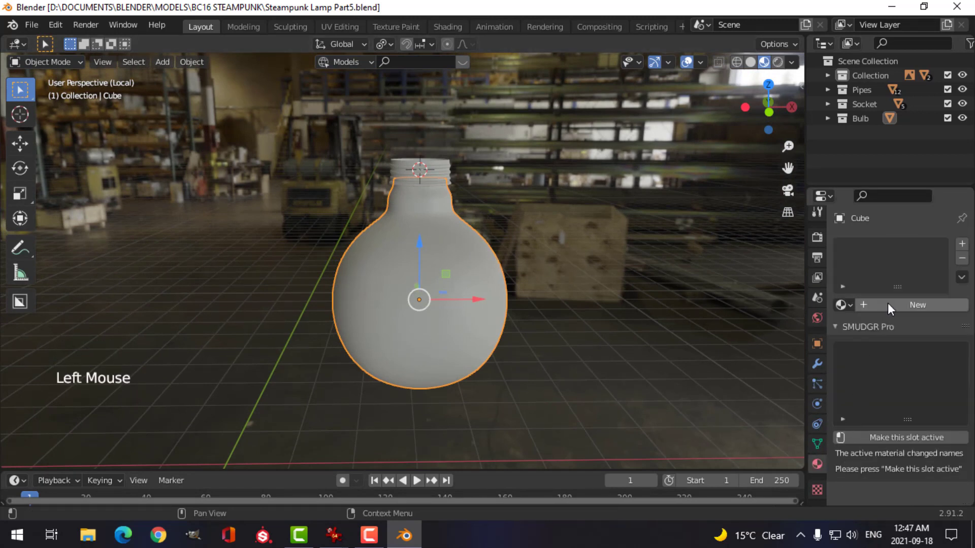
click(893, 309)
double_click(885, 253)
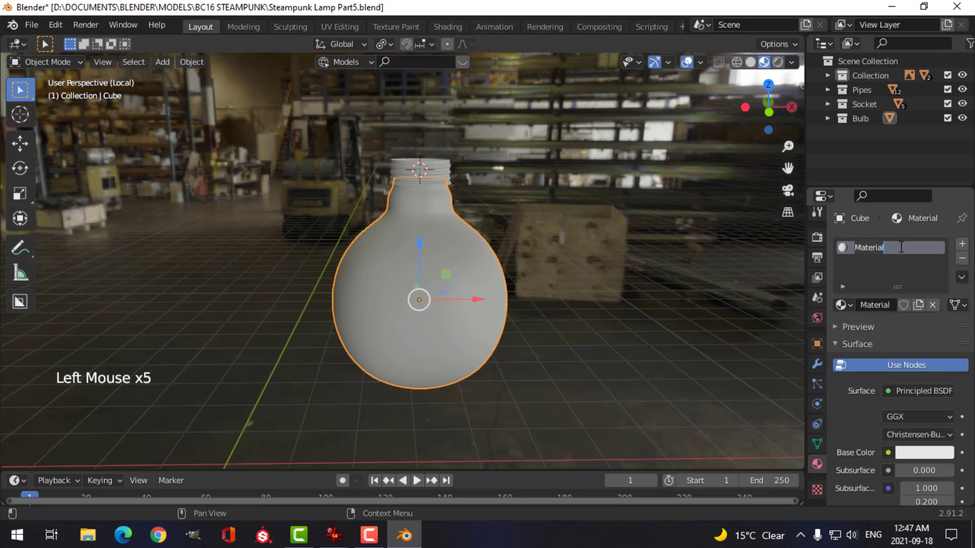
key(s)
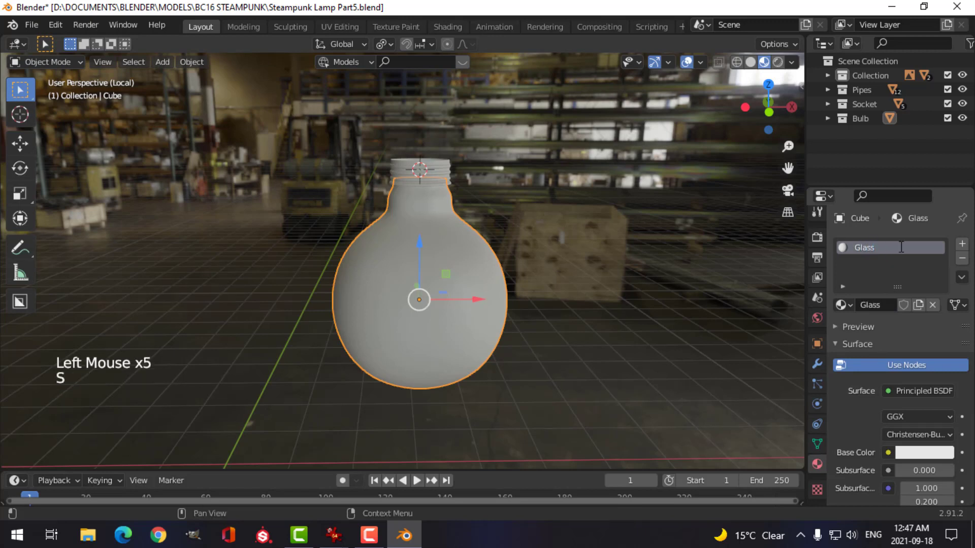
click(925, 389)
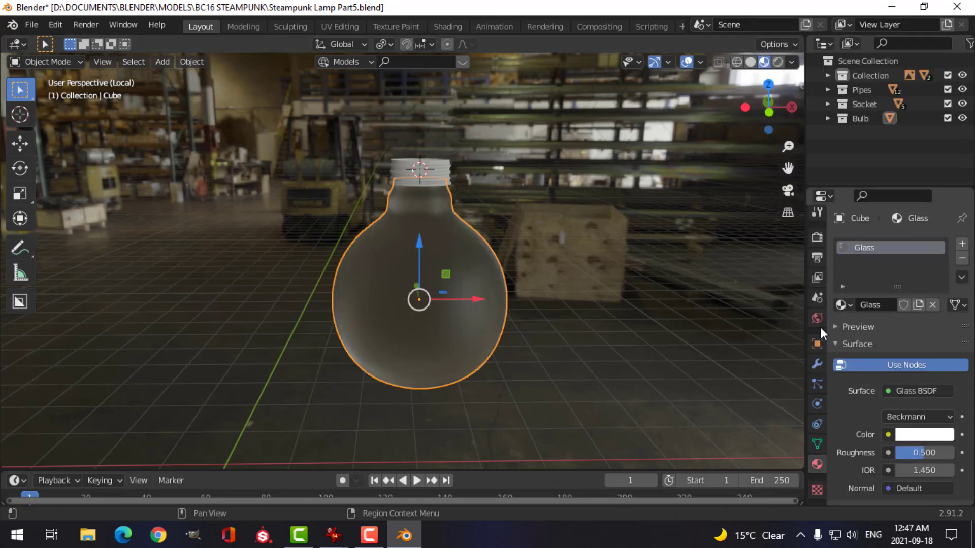
scroll(down, 3)
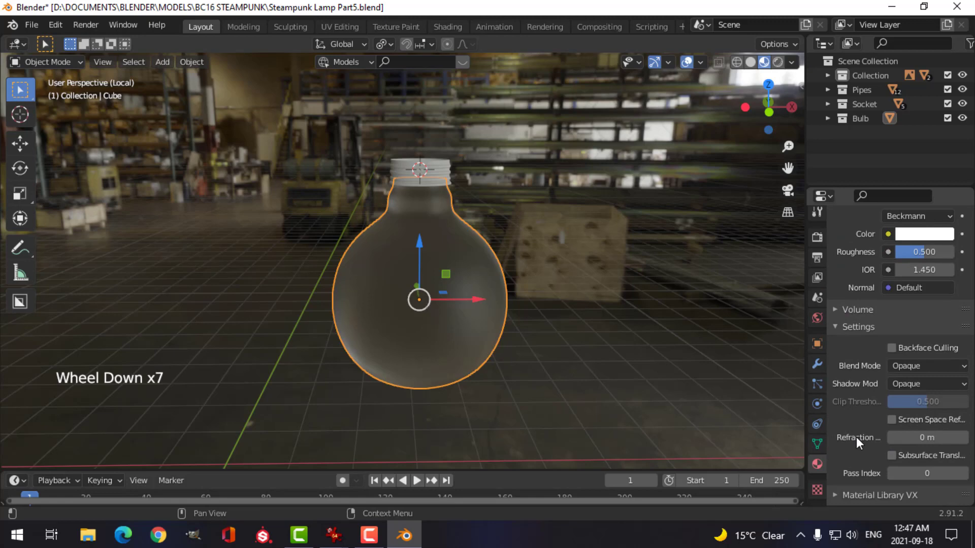
scroll(down, 3)
click(924, 312)
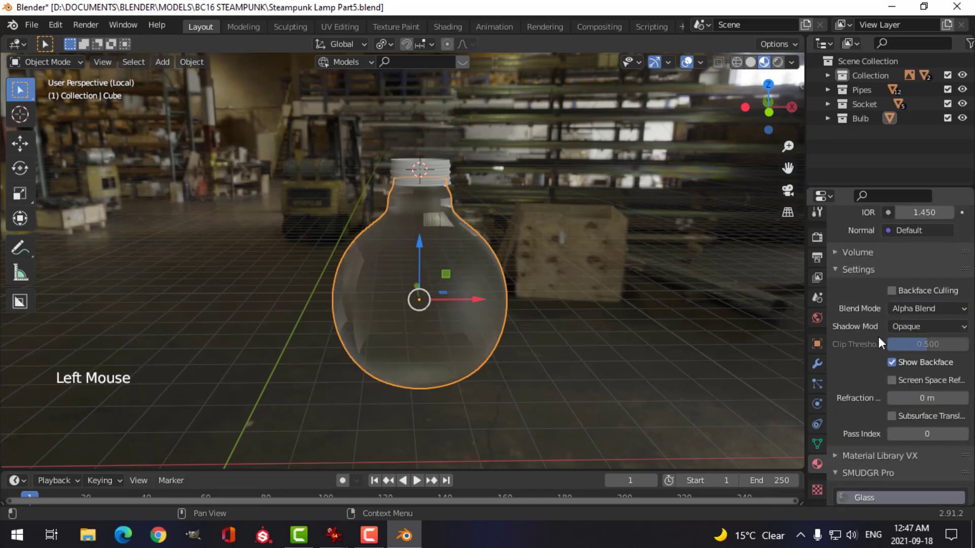
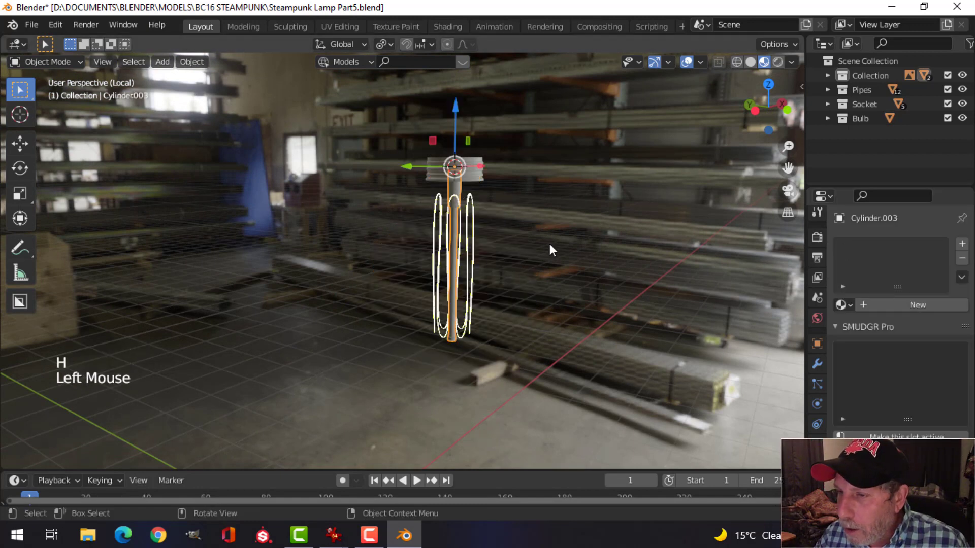
Assign the same Glass material to the rod (Cylinder.003) and unhide the bulb to inspect both.
scroll(up, 3)
middle_click(555, 251)
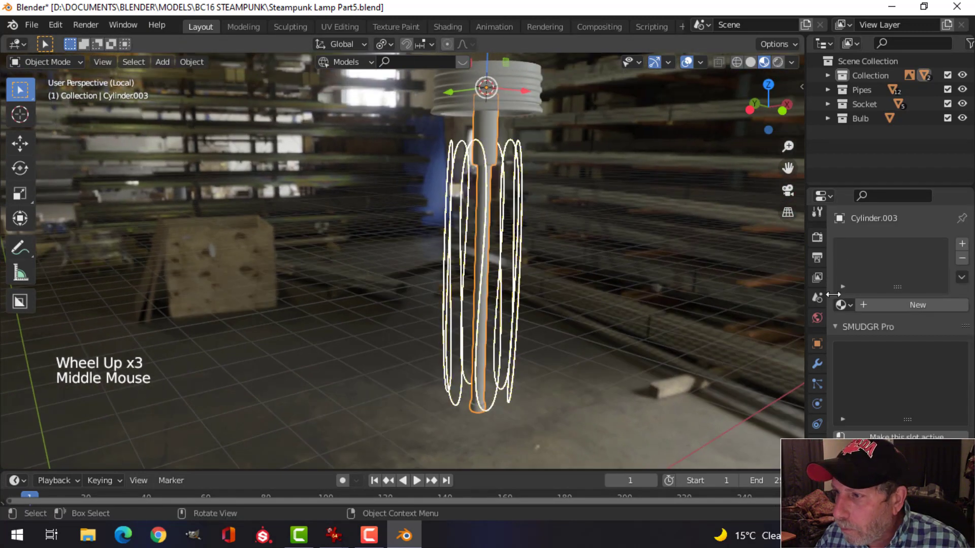
click(848, 310)
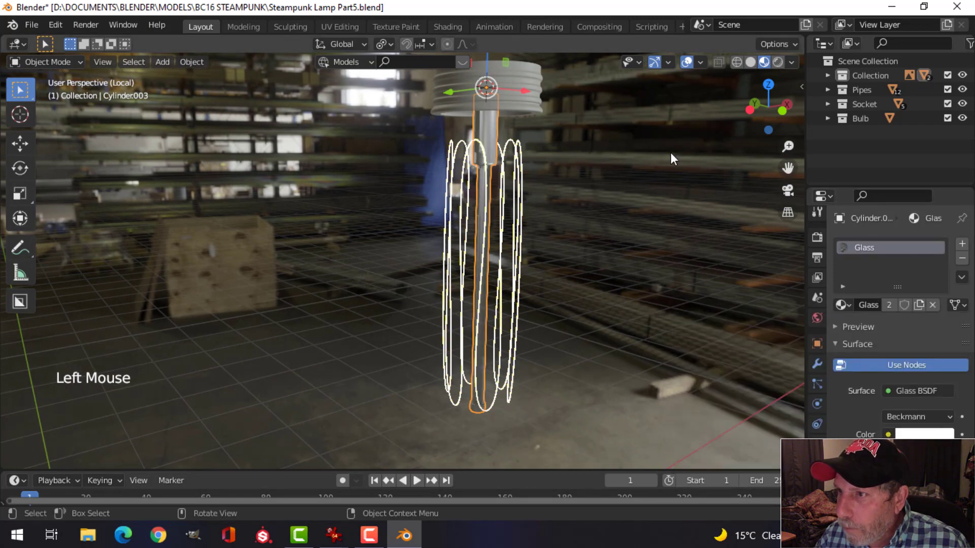
click(705, 68)
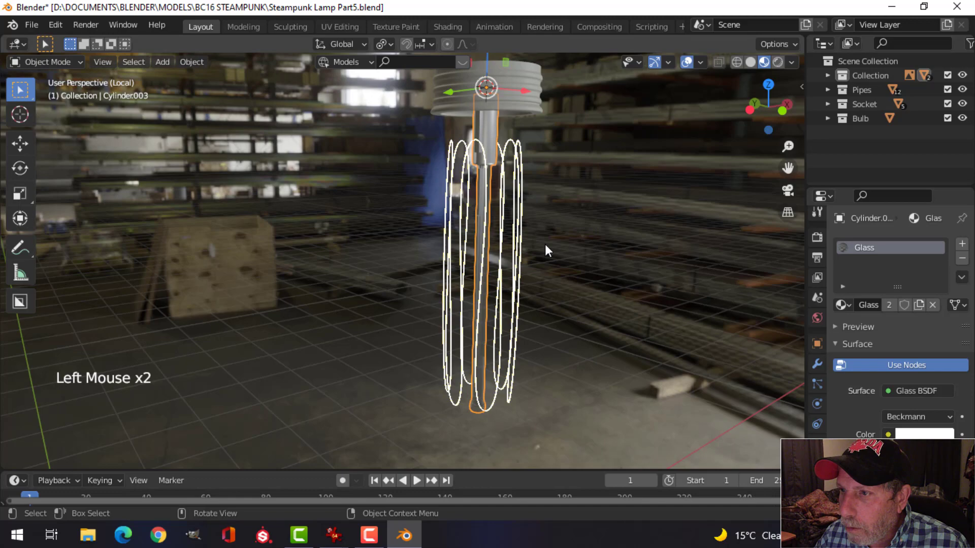
key(alt+a)
middle_click(620, 209)
key(alt+h)
key(alt+a)
middle_click(611, 216)
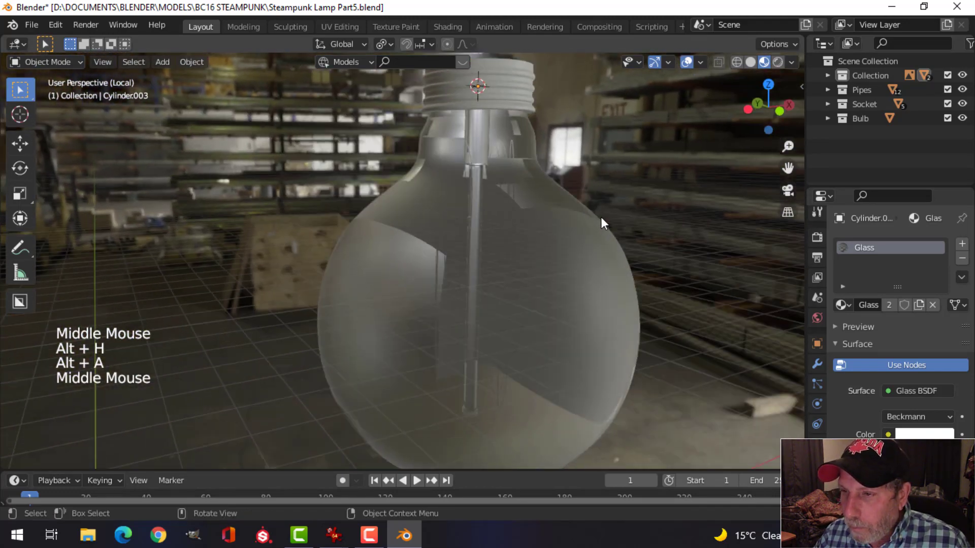
scroll(down, 3)
middle_click(575, 217)
middle_click(556, 207)
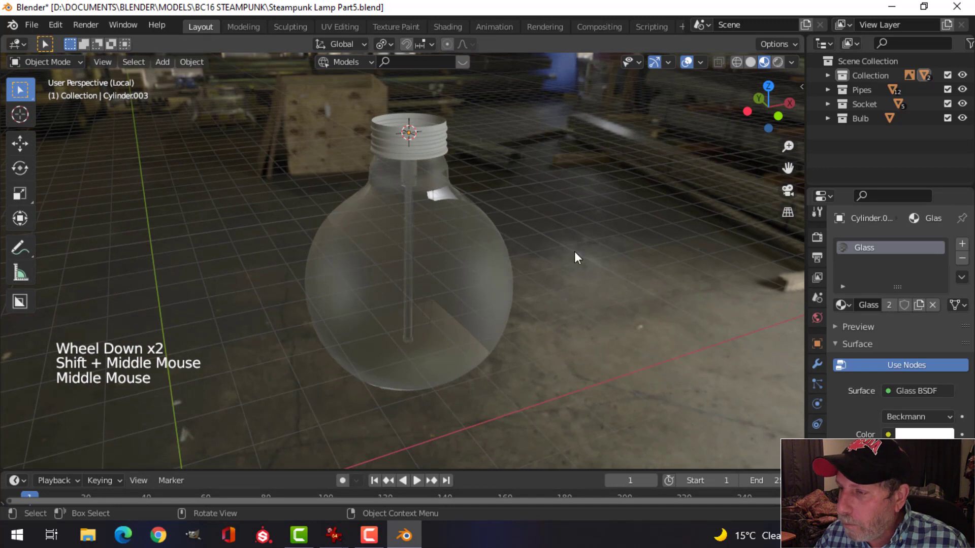
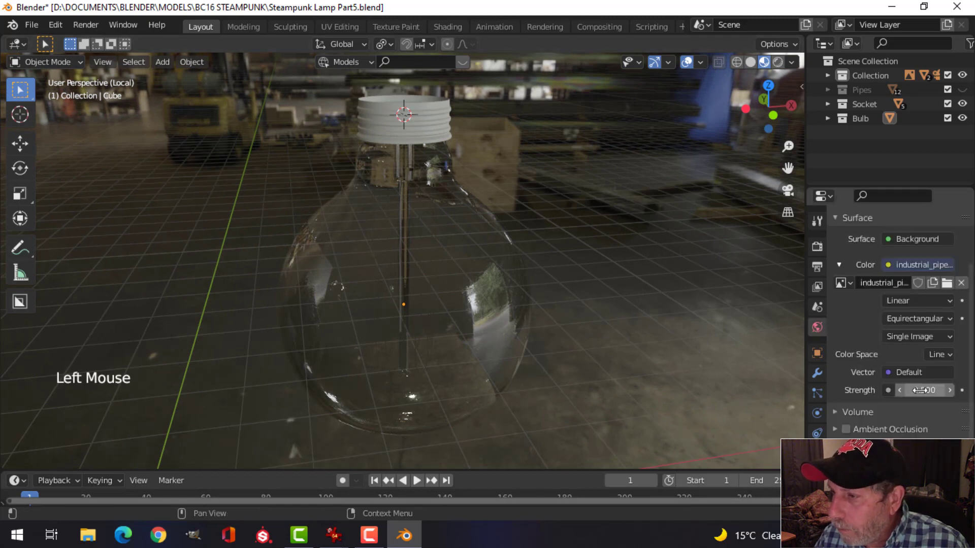
Switch to camera view, set a render region around the bulb and render the frame.
click(568, 270)
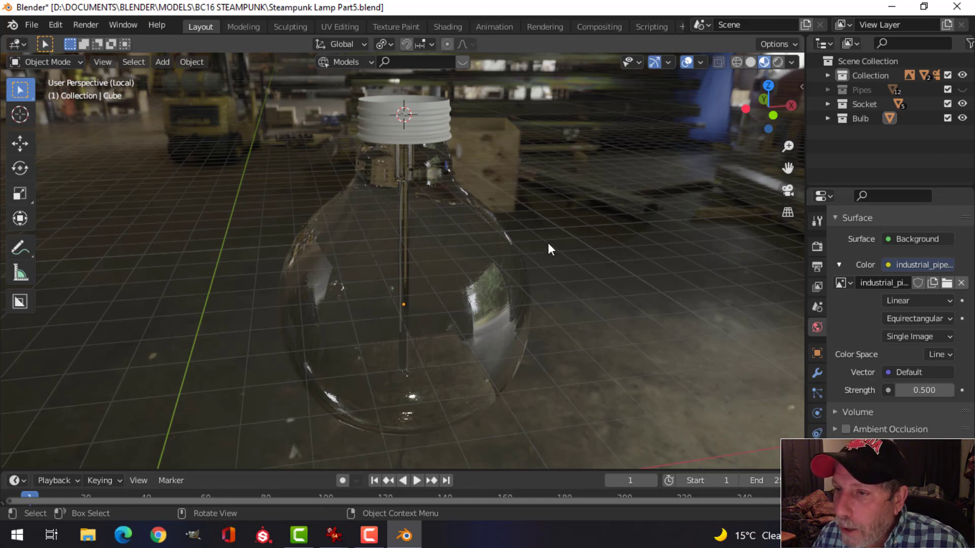
key(KP_0)
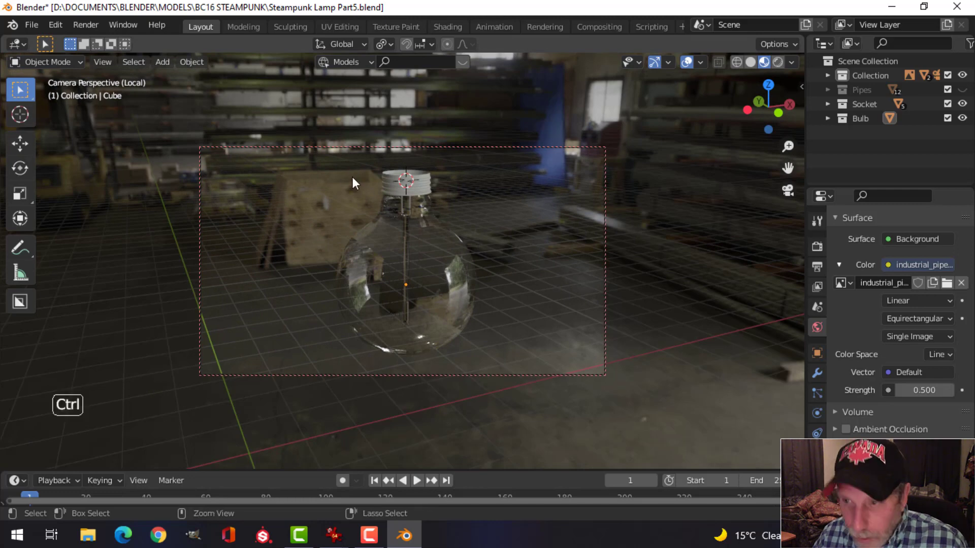
key(ctrl+b)
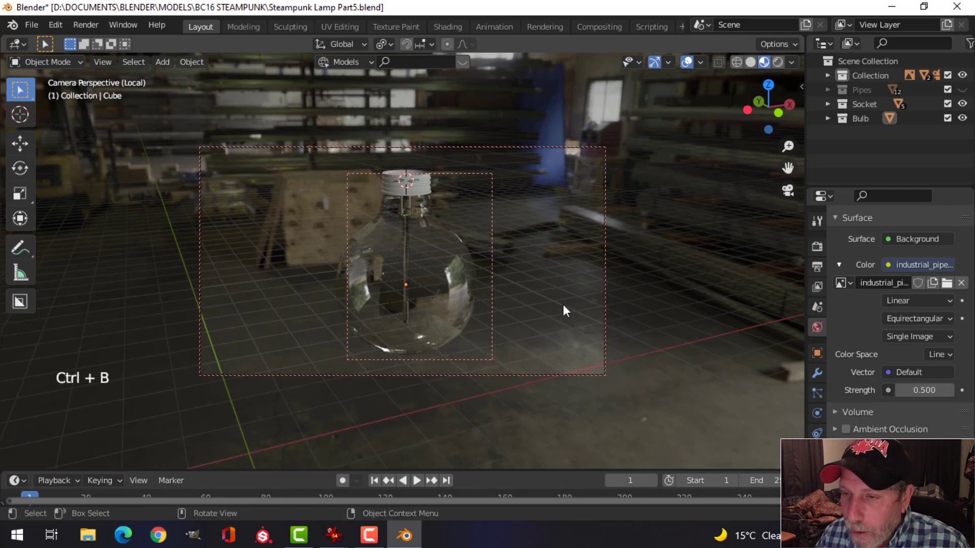
key(F12)
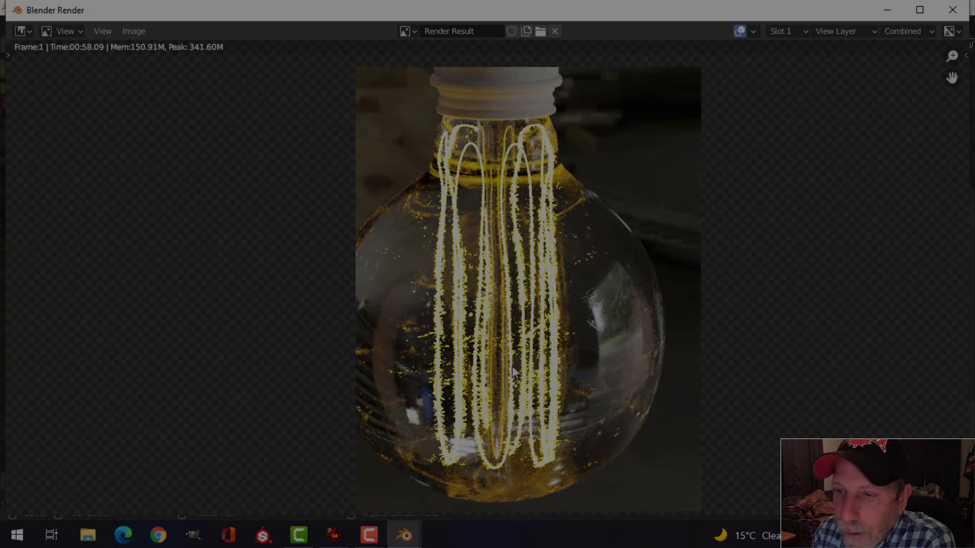